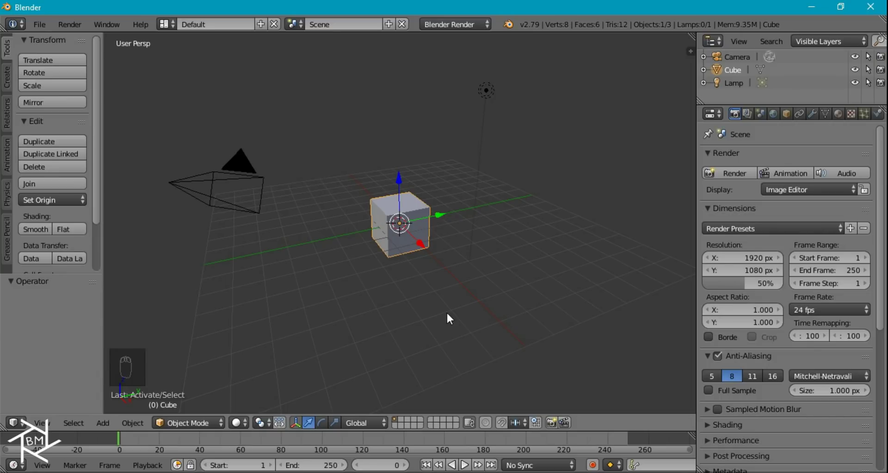
Step: Delete the default cube, camera and lamp, then add one metaball sphere
right_click(500, 94)
key(x)
drag(407, 425, 442, 213)
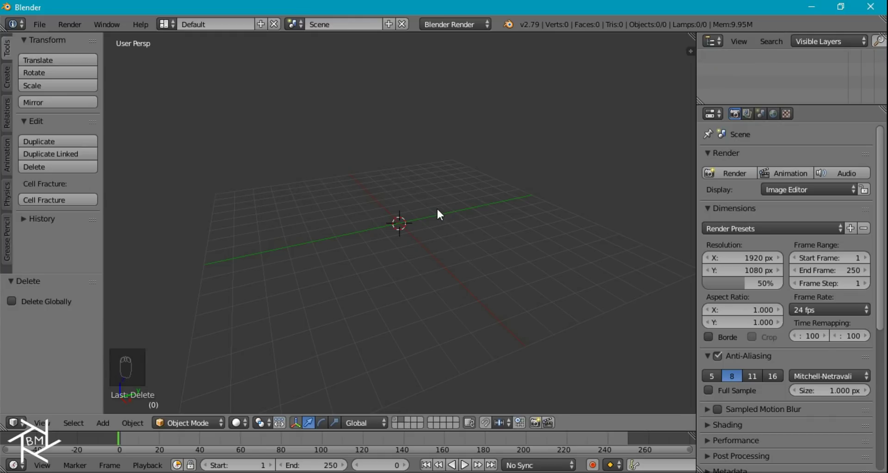
click(428, 222)
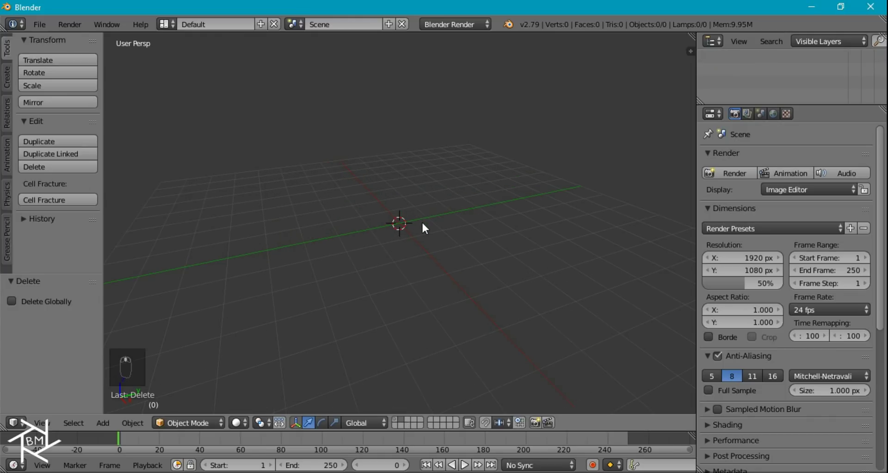
Step: Duplicate the metaball several times and lay the copies out beside each other from top view
key(shift+a)
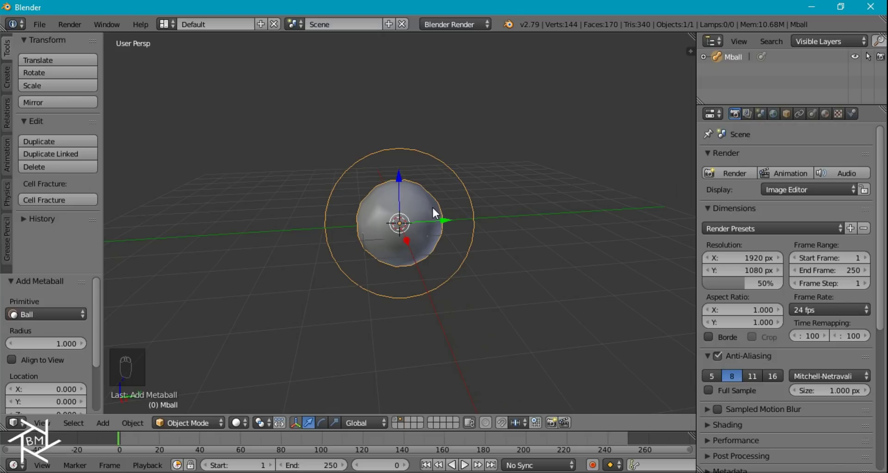
key(shift+d)
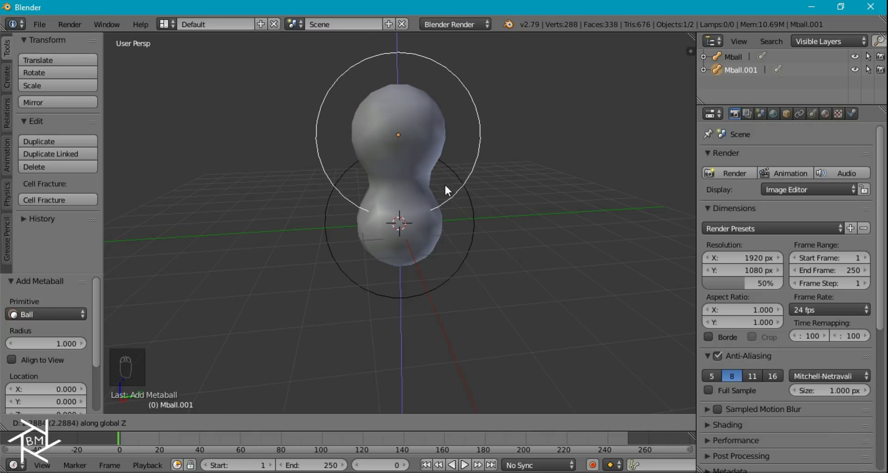
key(shift+d)
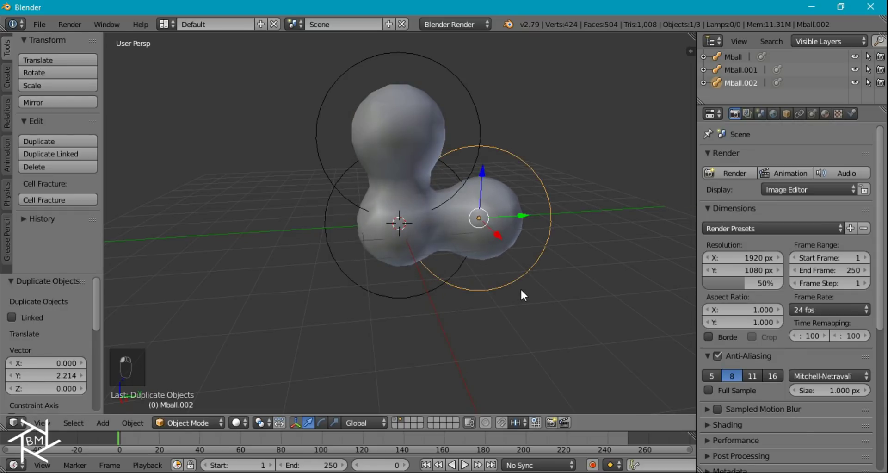
key(shift+d)
drag(380, 289, 361, 288)
key(KP_7)
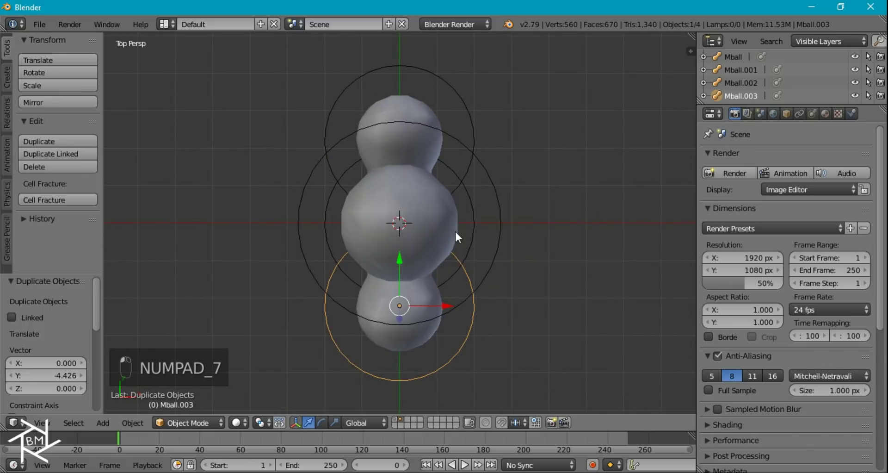
drag(490, 250, 446, 210)
key(KP_7)
key(shift+d)
click(376, 218)
Step: Stack further duplicates upward, moving and scaling each into the growing cluster
key(shift+d)
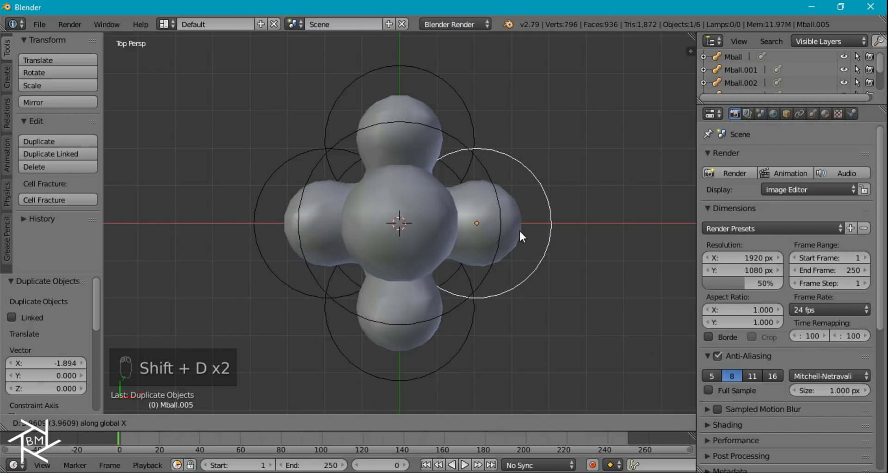
drag(486, 294, 368, 216)
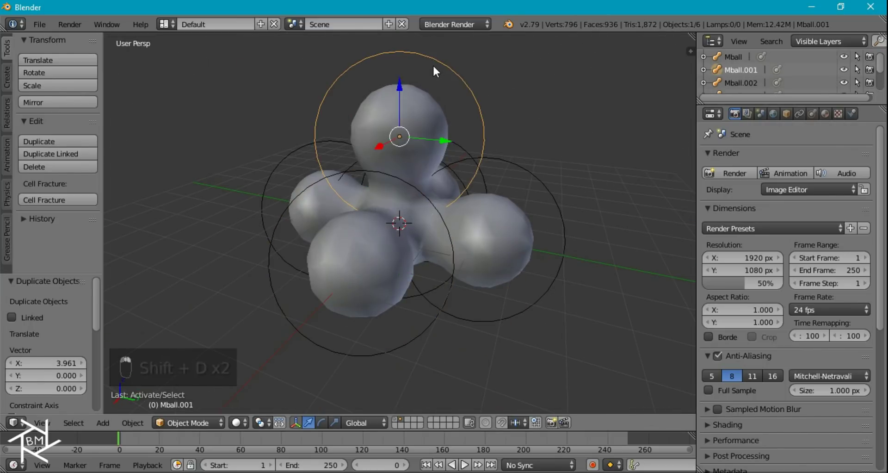
key(shift+d)
key(s)
key(g)
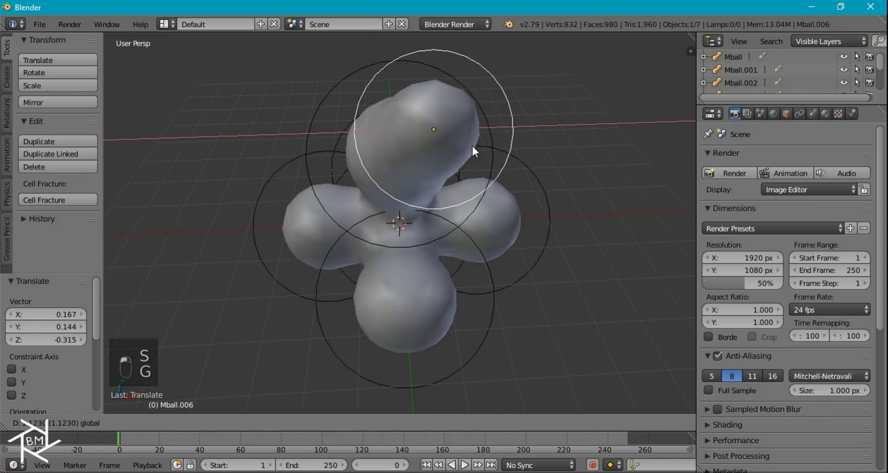
key(s)
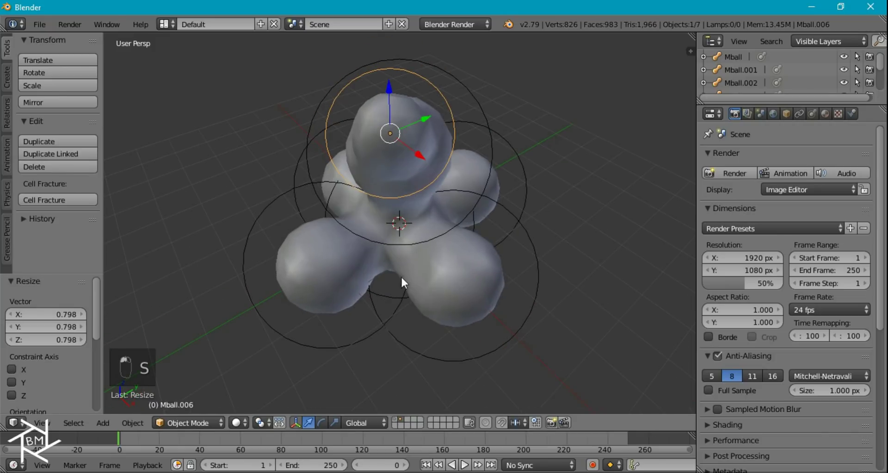
key(shift+d)
key(g)
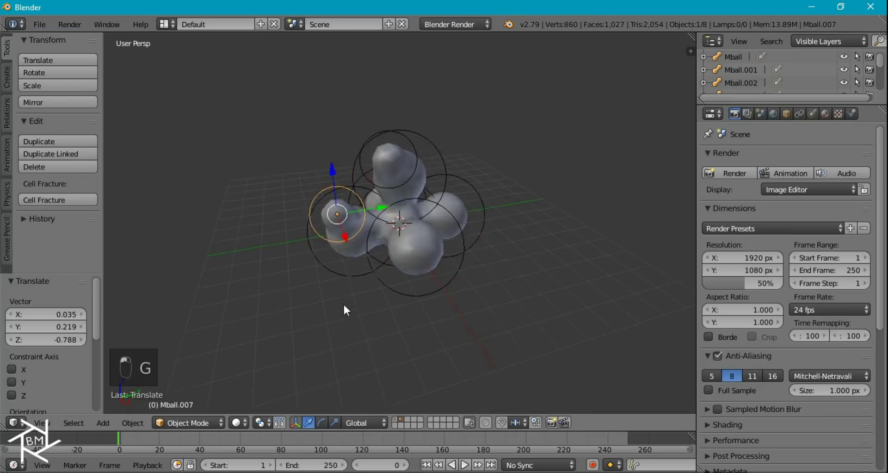
key(s)
key(s)
Step: Place the last copies to complete the ten-ball blob and select all metaballs
drag(348, 284, 334, 312)
key(g)
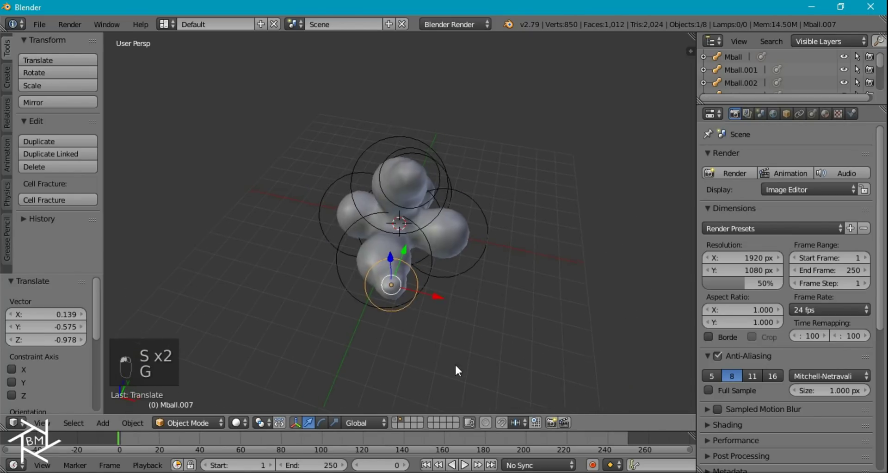
key(shift+d)
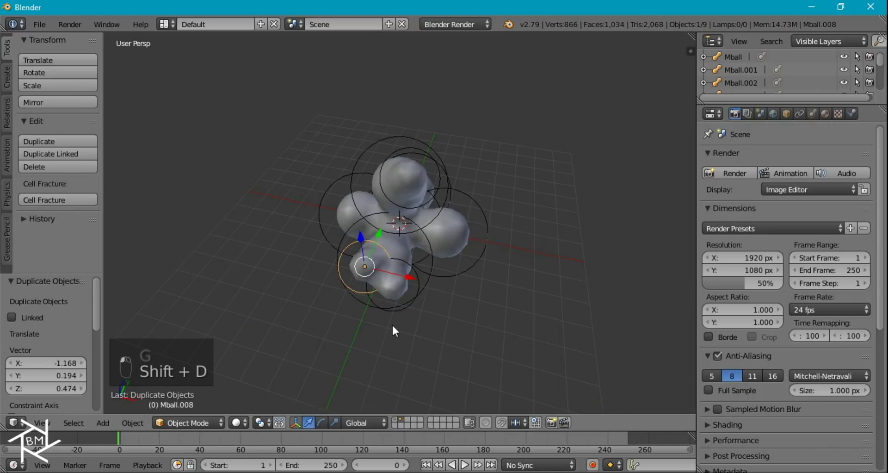
key(s)
key(g)
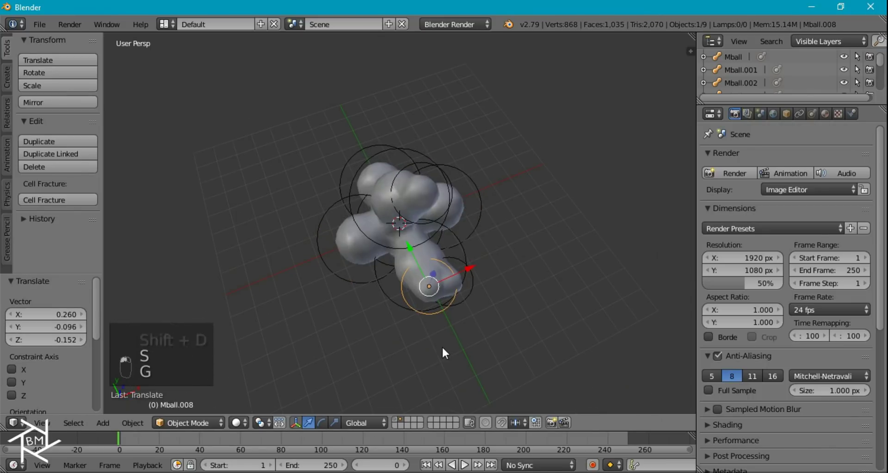
key(shift+d)
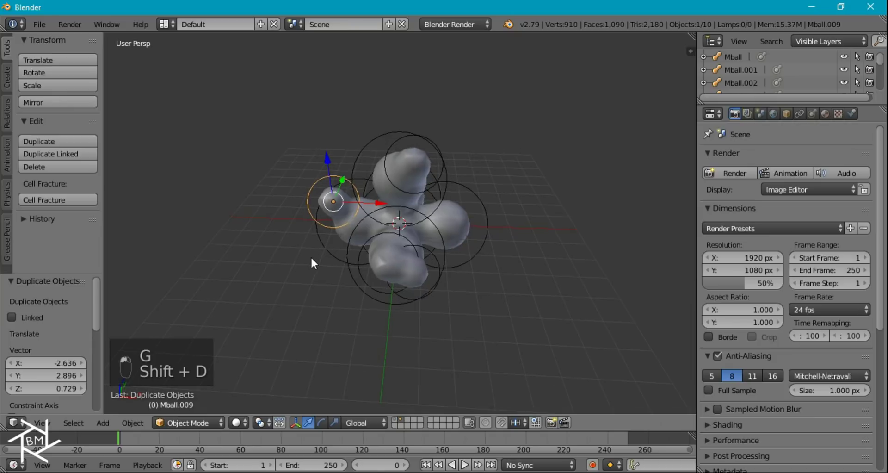
key(g)
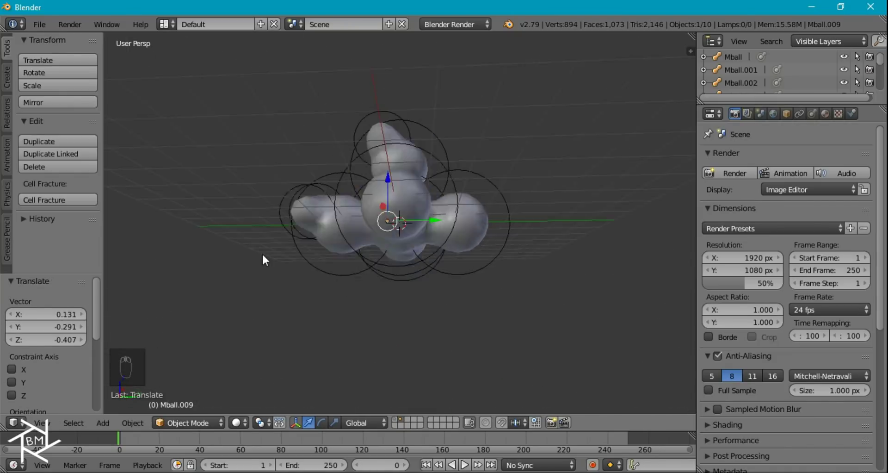
drag(400, 326, 395, 266)
key(a)
key(a)
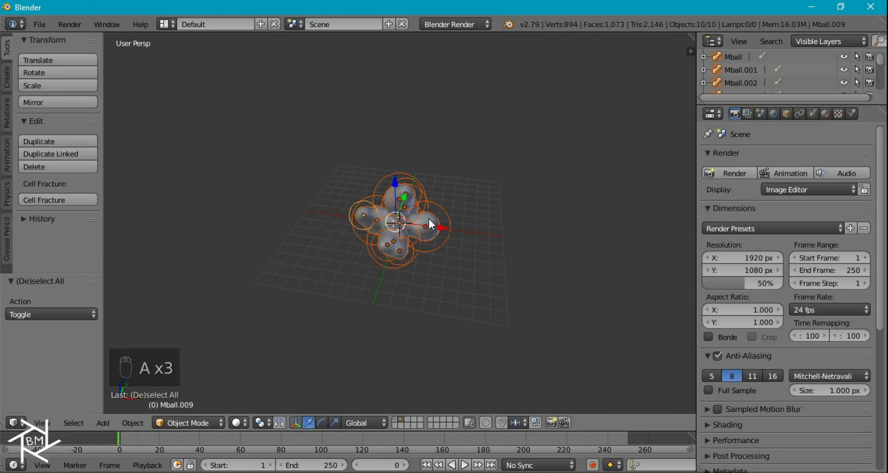
Step: Convert the cluster to a mesh, add a Decimate modifier and give it flat shading
key(alt+c)
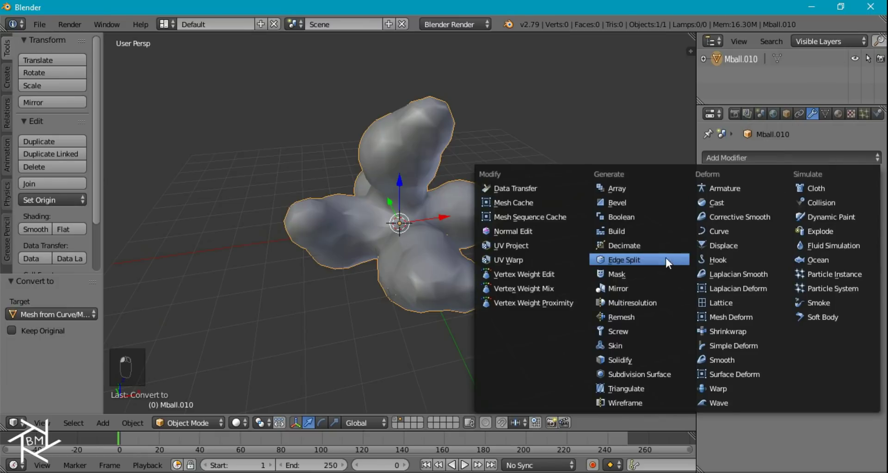
drag(584, 264, 858, 234)
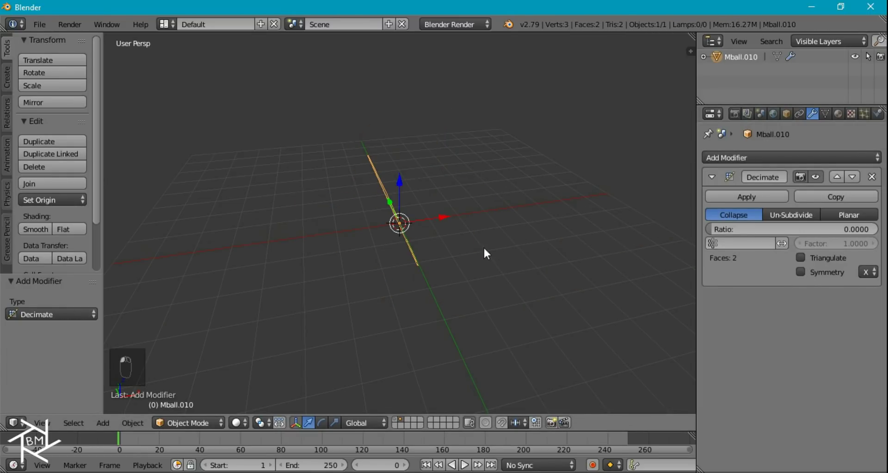
drag(483, 255, 381, 166)
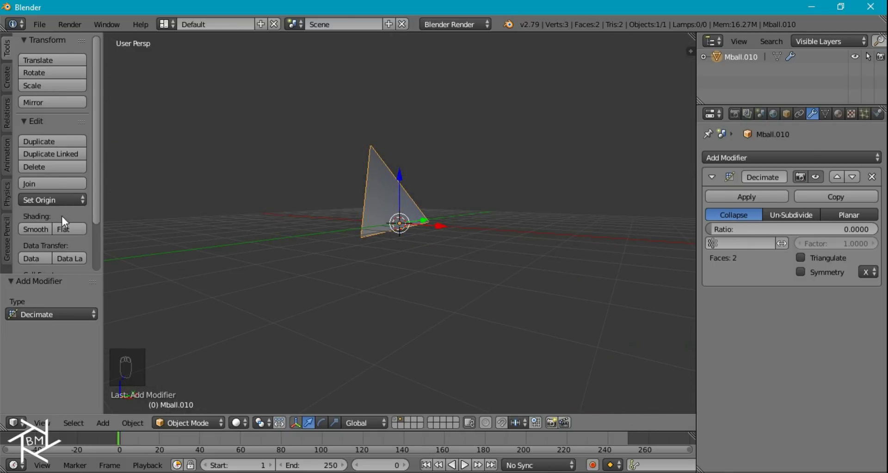
click(67, 233)
Step: Tune the Decimate ratio to about 0.0125 for a 22-face crystal and apply the modifier
drag(381, 252, 720, 234)
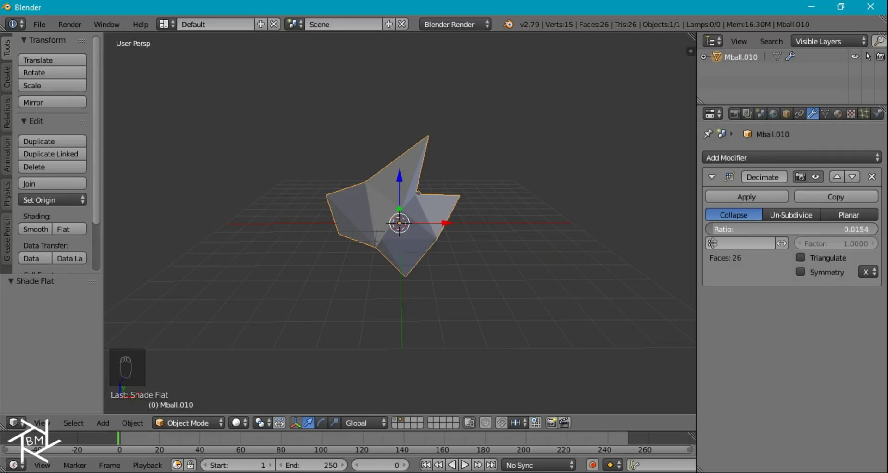
drag(357, 249, 789, 238)
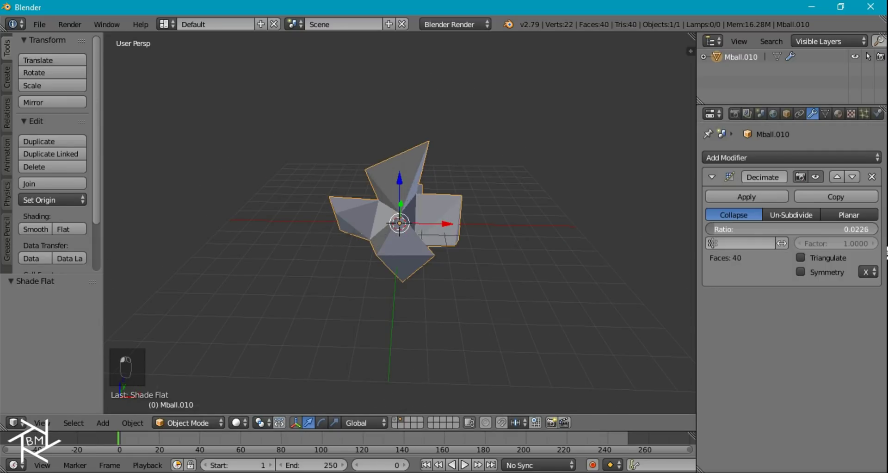
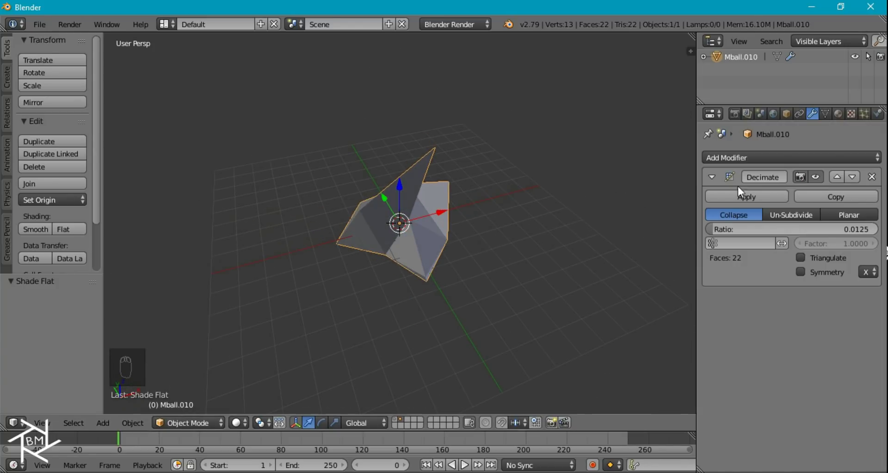
drag(773, 204, 501, 218)
click(488, 230)
drag(510, 217, 446, 271)
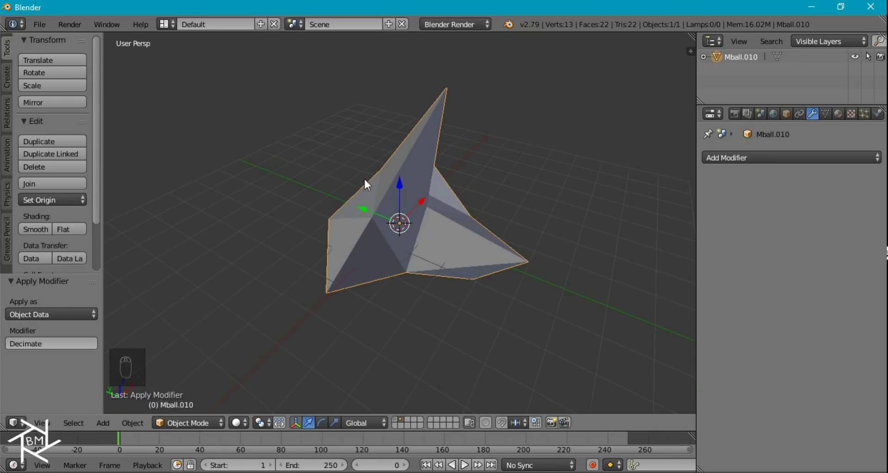
Step: Extrude individual faces, invert selection and delete the original vertices, leaving separate triangles
key(alt+c)
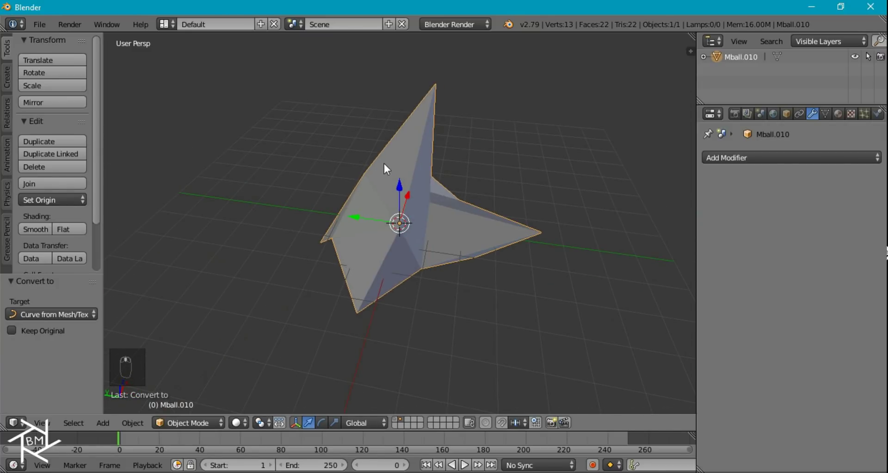
drag(411, 213, 361, 123)
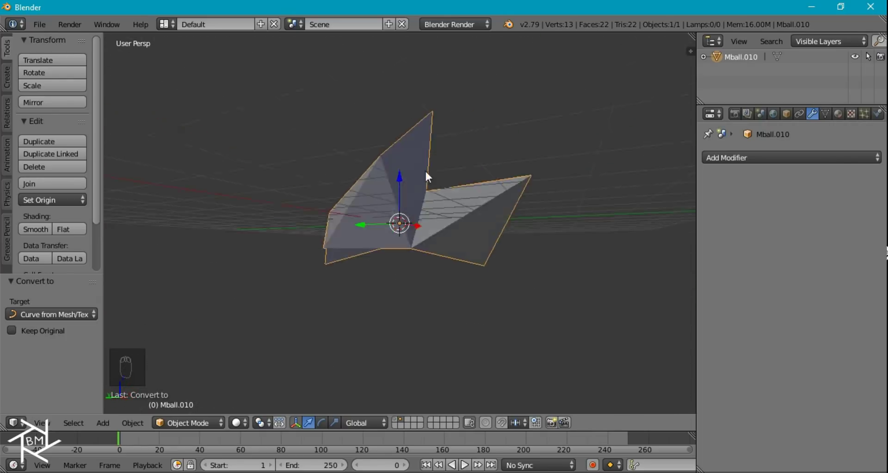
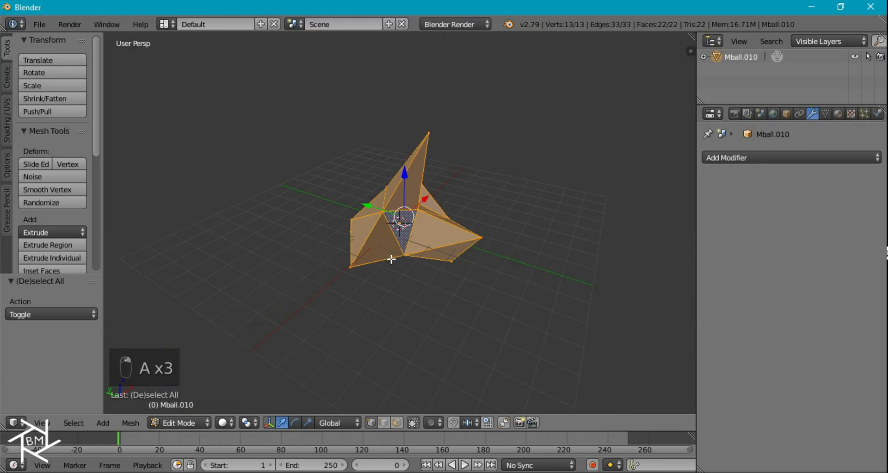
key(alt+e)
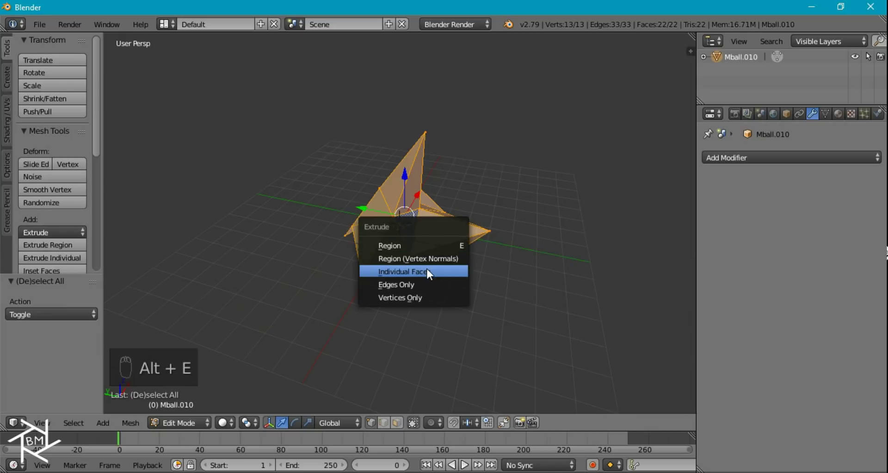
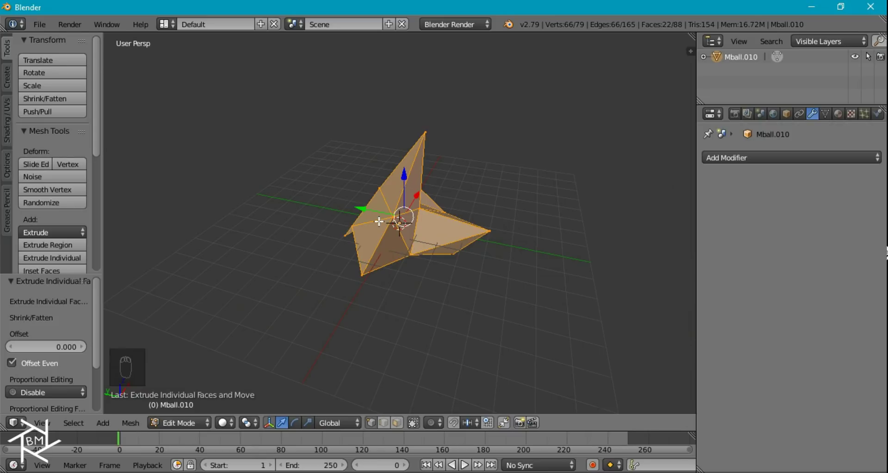
key(ctrl+i)
key(x)
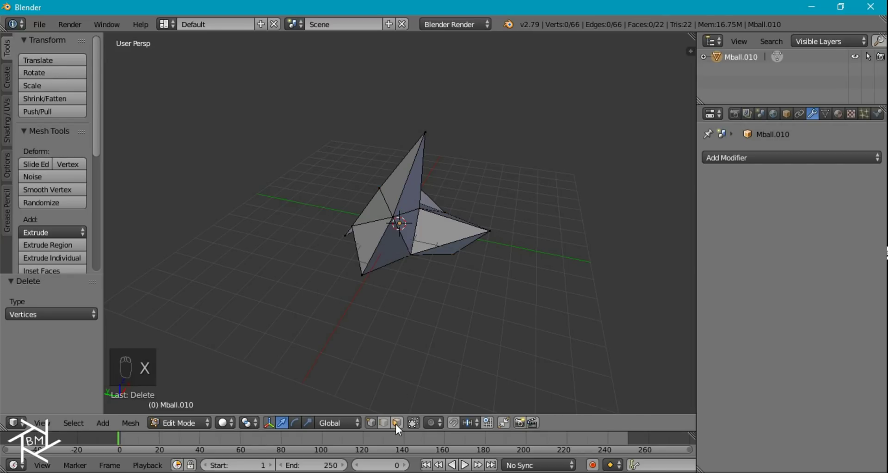
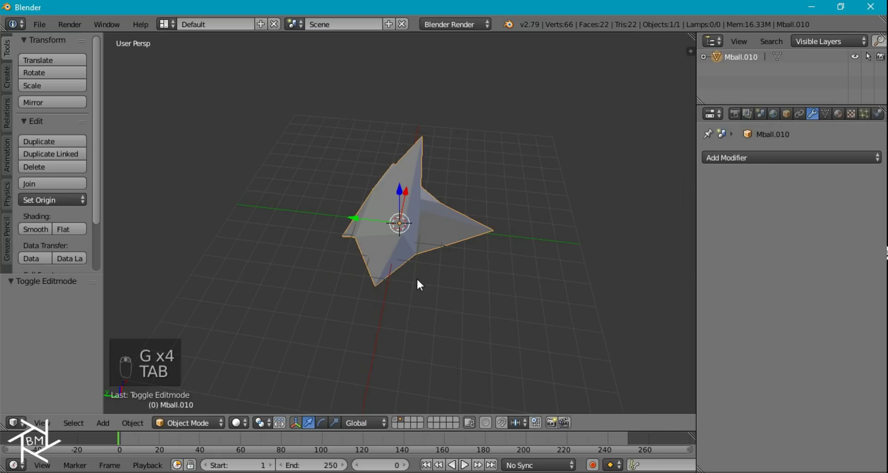
Step: Duplicate the crystal in place, convert the copy to a curve and show its curve properties
key(shift+d)
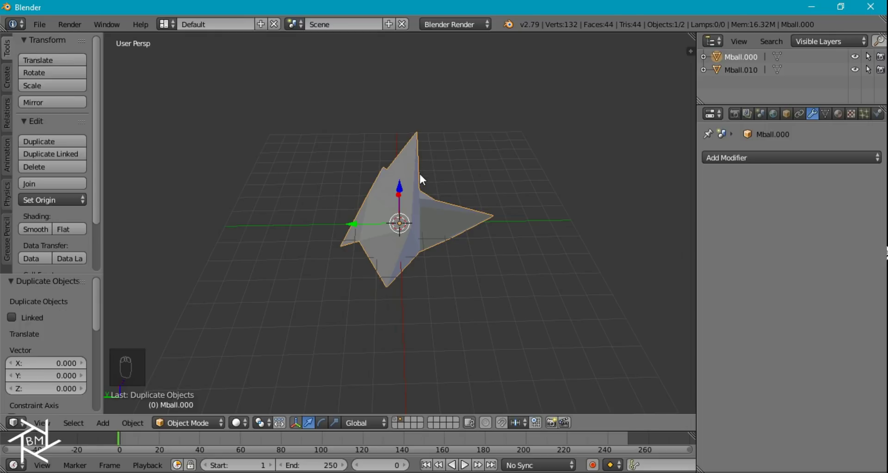
key(alt+c)
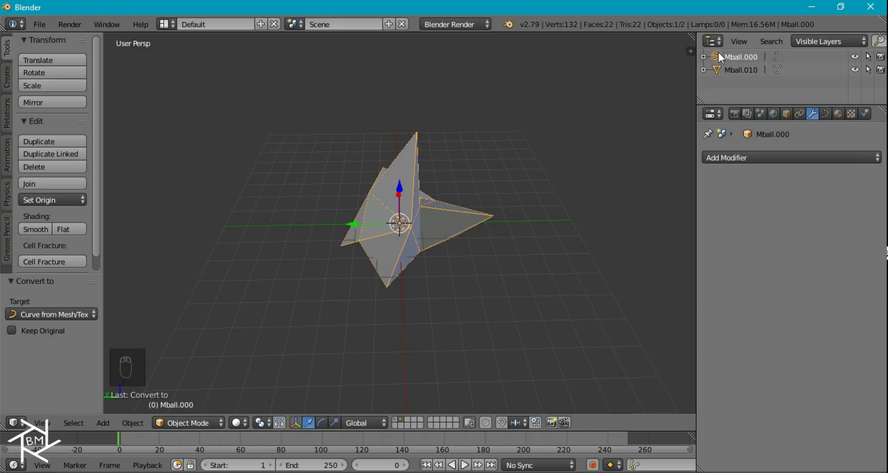
drag(721, 74, 717, 72)
drag(721, 58, 860, 369)
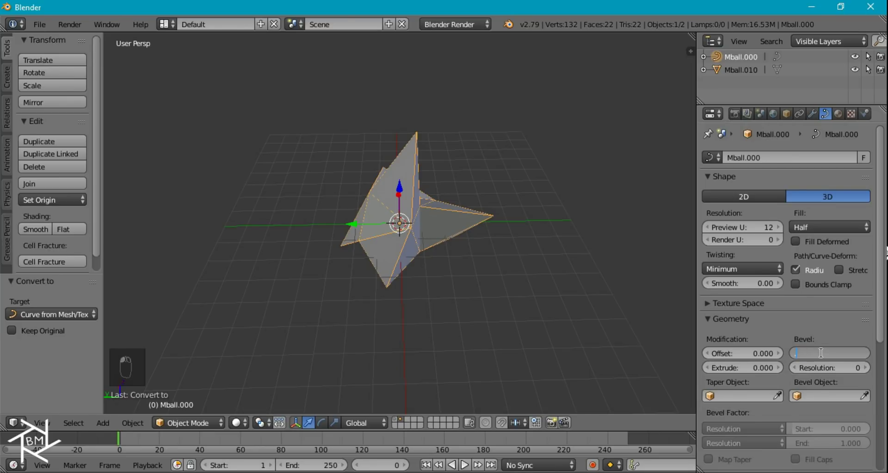
Step: Set bevel depth 0.1 with resolution 6 to thicken the curve into smooth round rods
drag(494, 229, 845, 358)
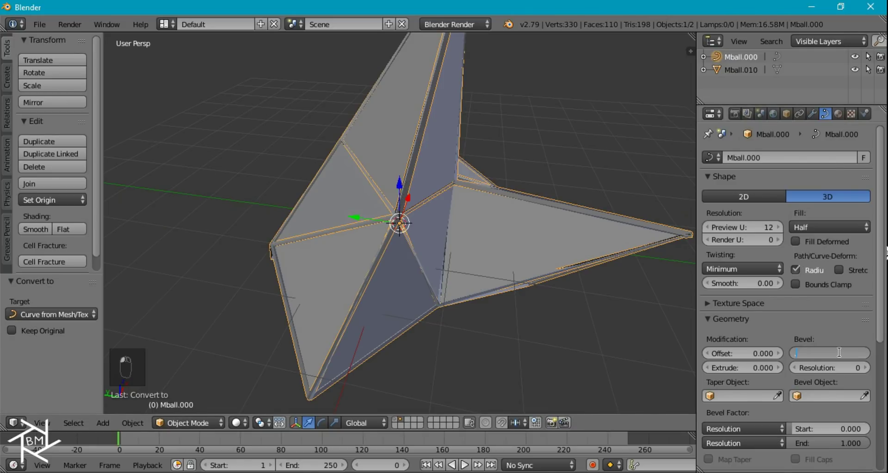
middle_click(355, 271)
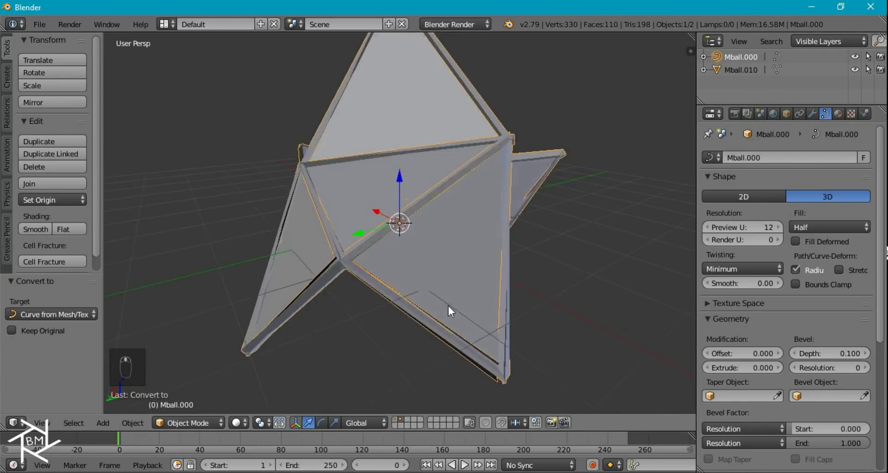
drag(866, 369, 866, 370)
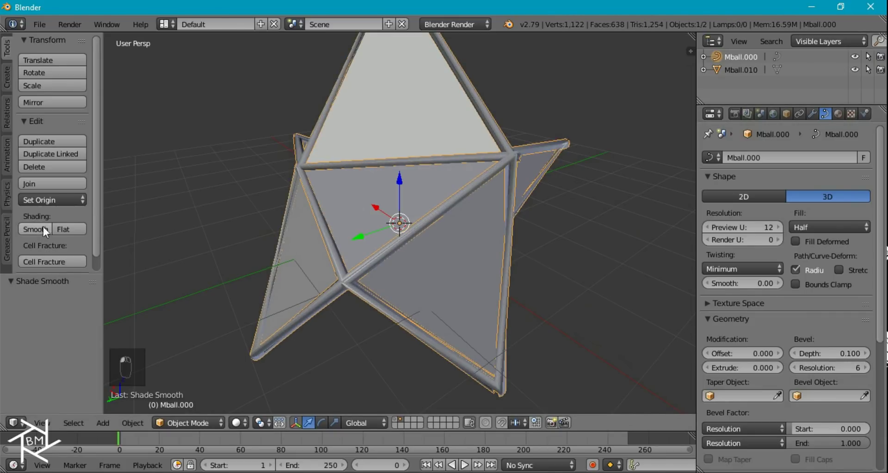
middle_click(359, 181)
drag(257, 202, 151, 200)
middle_click(161, 172)
middle_click(185, 163)
middle_click(198, 157)
drag(207, 143, 204, 162)
drag(372, 110, 382, 155)
Step: Hide the solid crystal, set the rods' fill to Full, and switch to an empty camera-only layer
key(h)
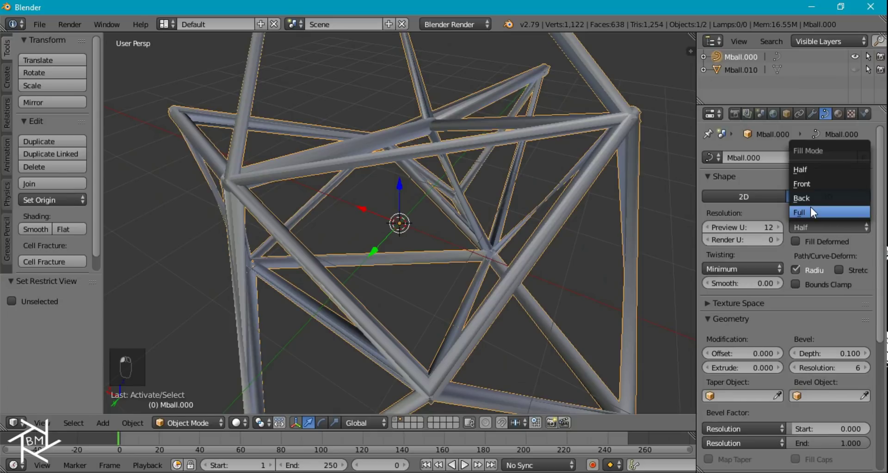
drag(405, 180, 219, 173)
drag(400, 423, 424, 250)
drag(424, 251, 507, 262)
key(KP_1)
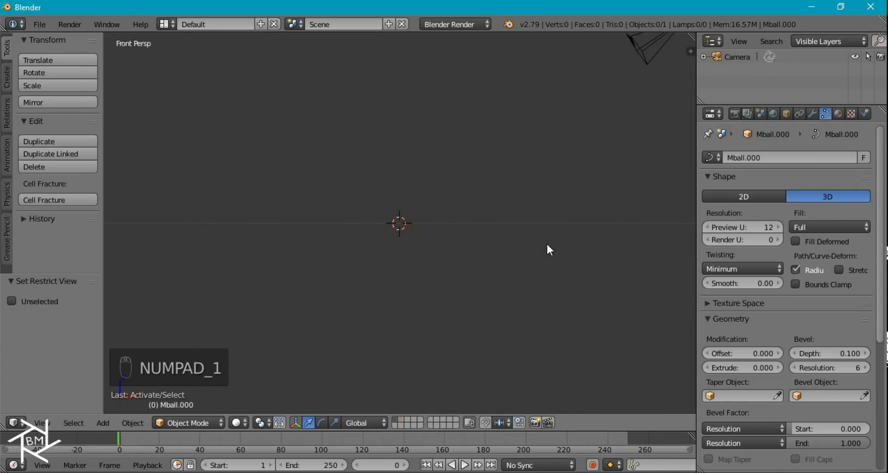
Step: Add a plane, bevel its corner and extrude the back wall into a curved L-shaped backdrop, selecting it all
key(shift+a)
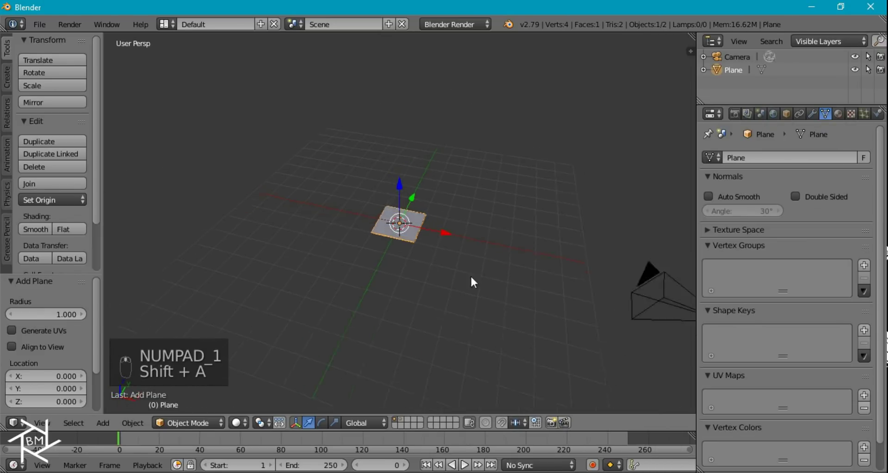
key(Tab)
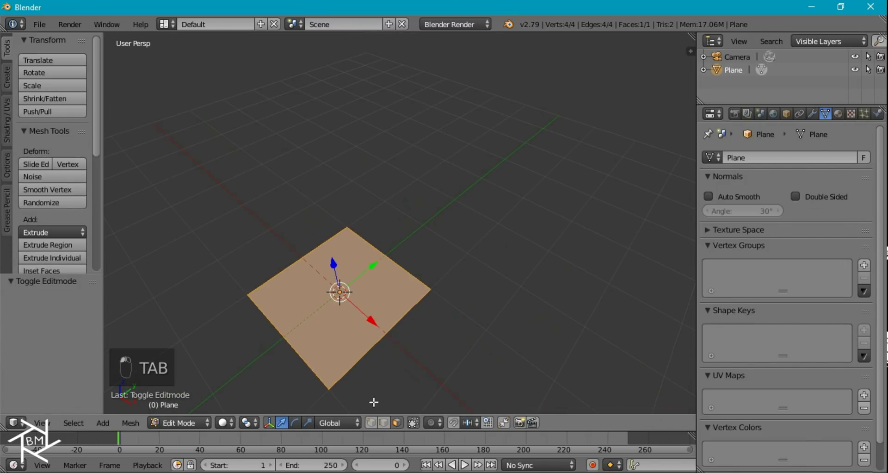
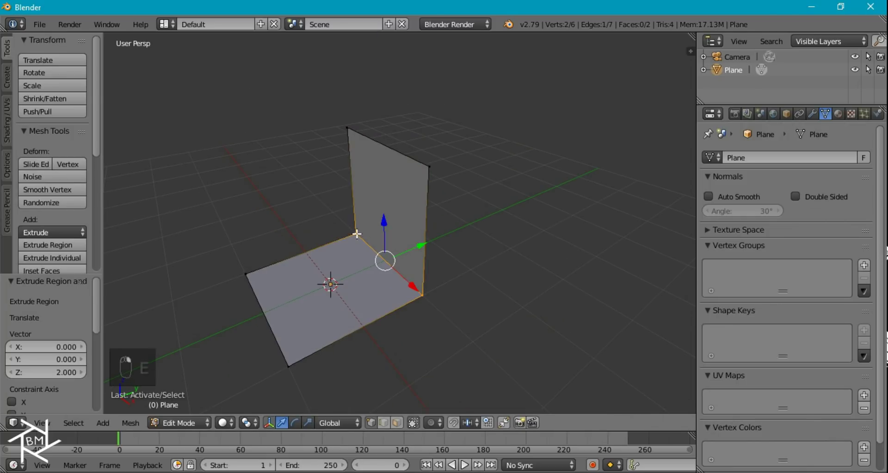
key(ctrl+b)
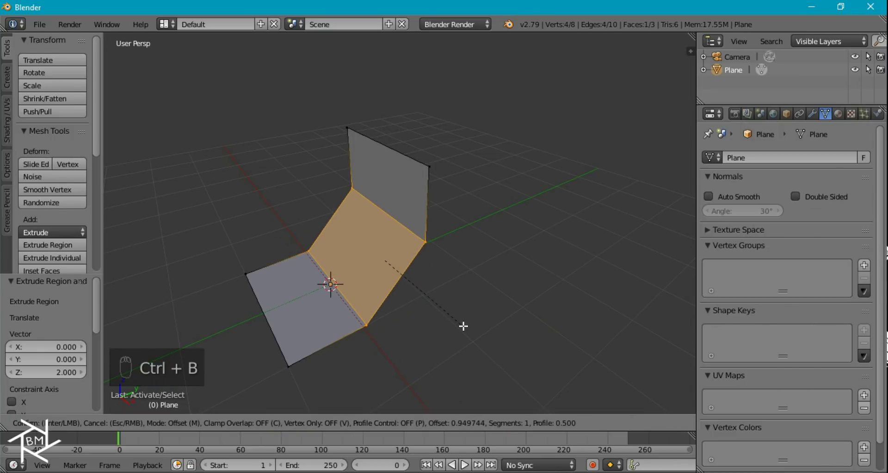
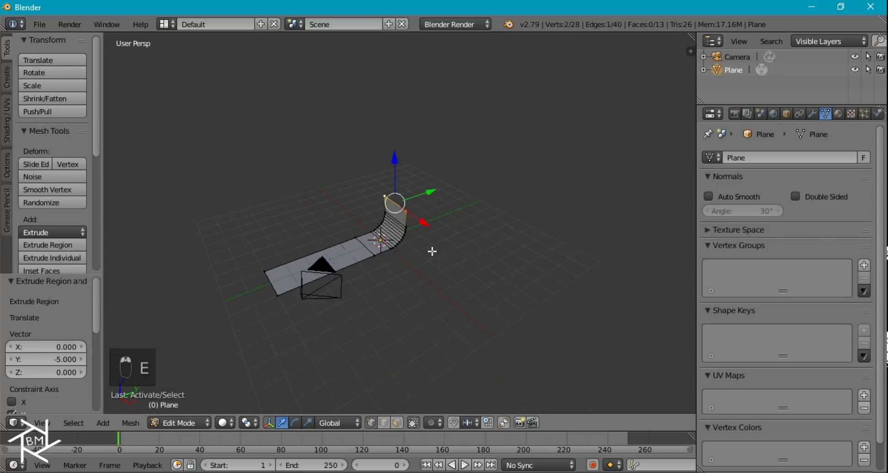
key(e)
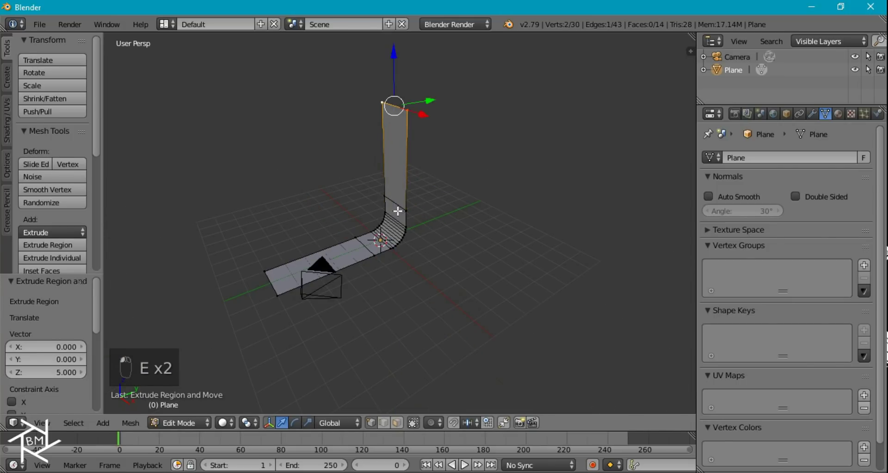
key(a)
key(a)
key(s)
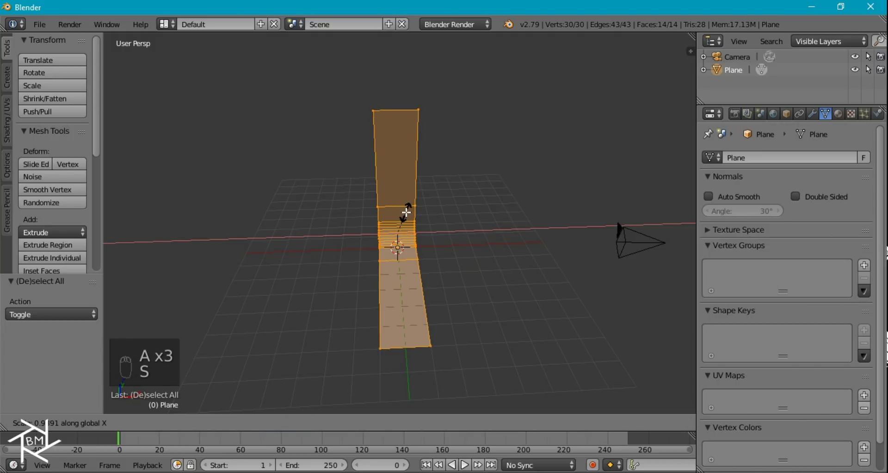
Step: Reset the camera's location and rotation, then rotate and move it to face the backdrop from side view
key(Tab)
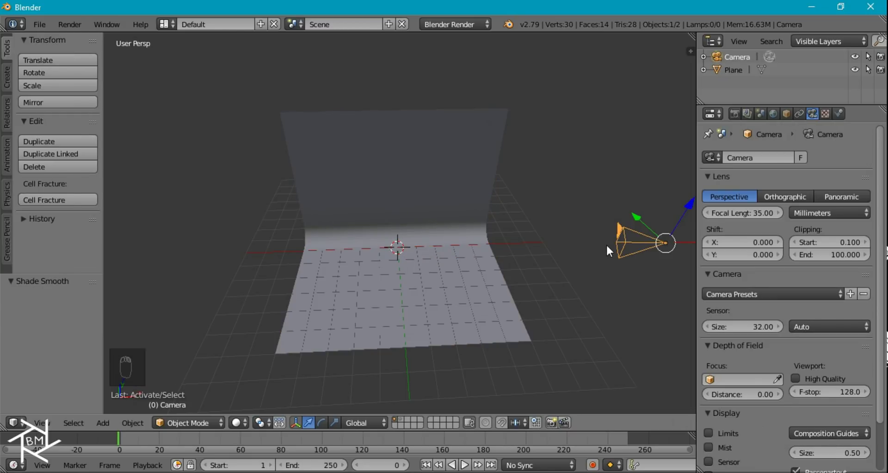
key(alt+g)
key(alt+r)
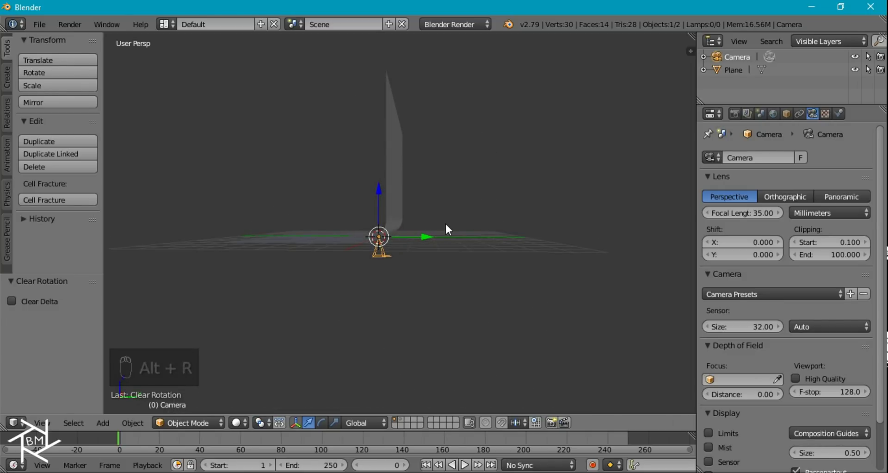
key(KP_3)
key(KP_5)
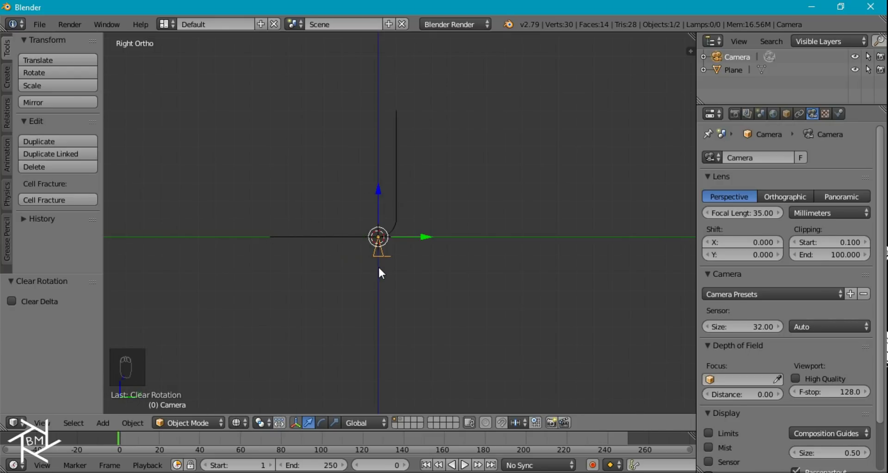
key(r)
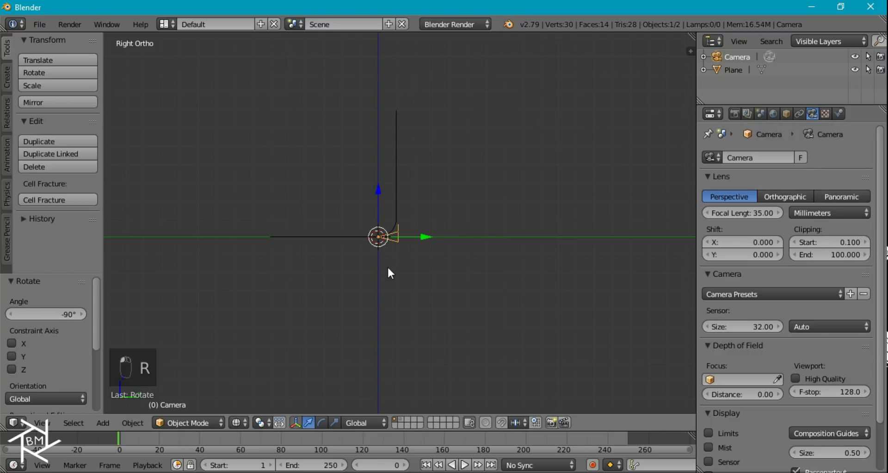
key(g)
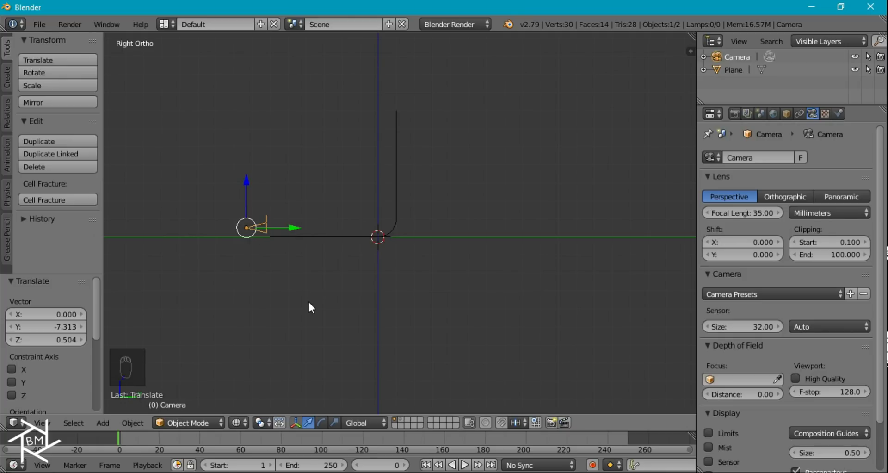
Step: In camera view, raise the camera along the vertical axis so the backdrop fills the frame
key(KP_0)
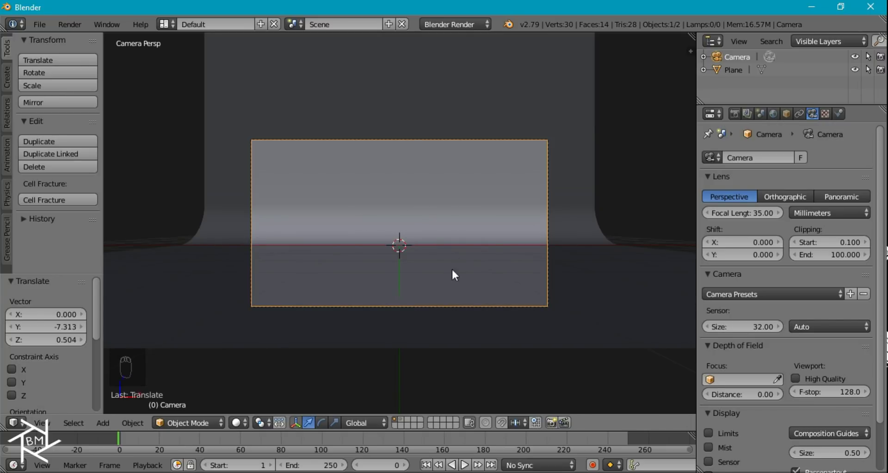
key(g)
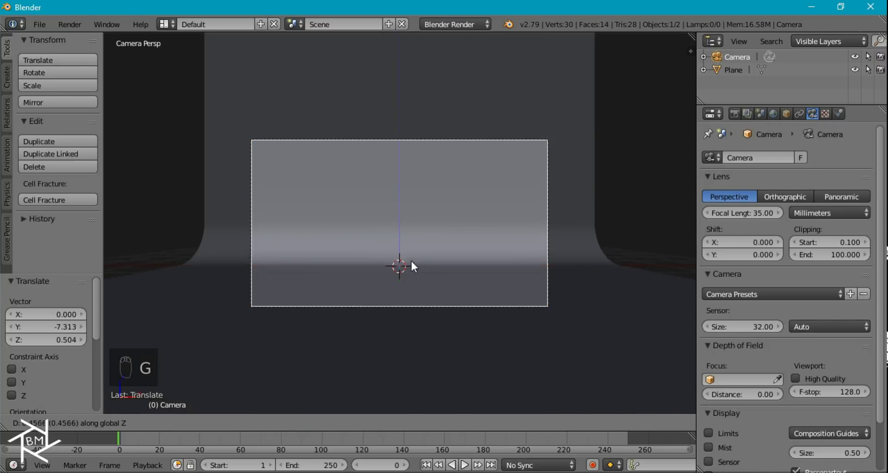
key(g)
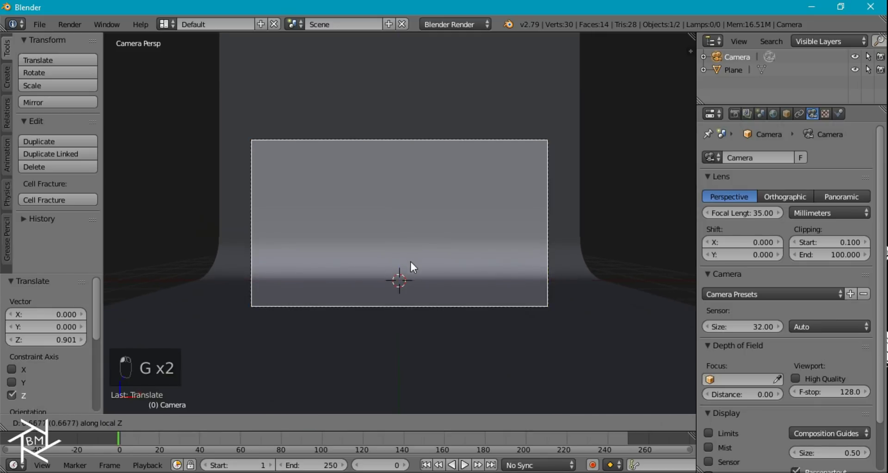
key(g)
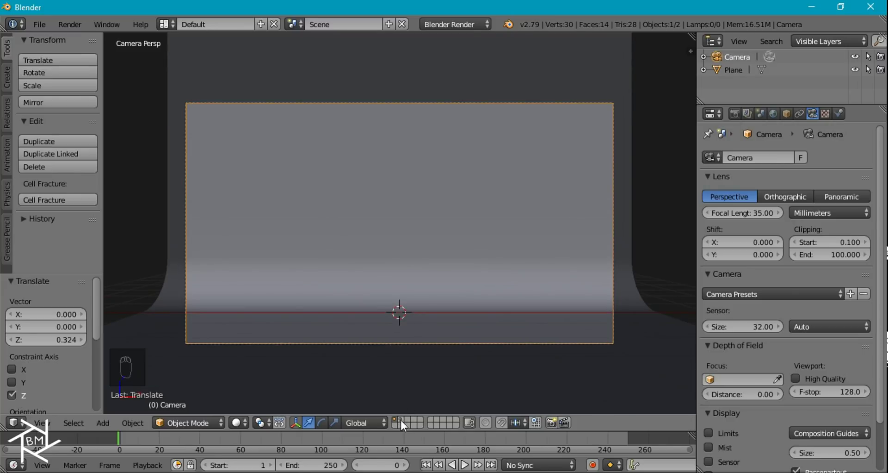
Step: Scale Mball.010 from top view so the crystal sits centred in the camera frame
click(404, 422)
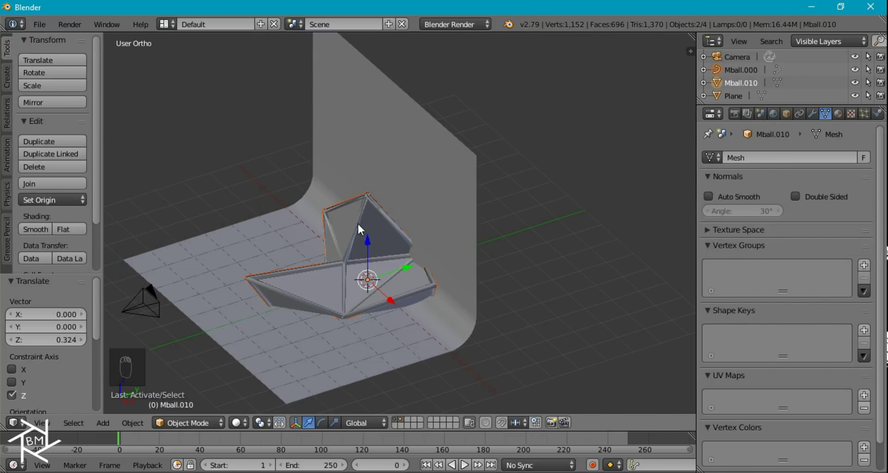
key(KP_7)
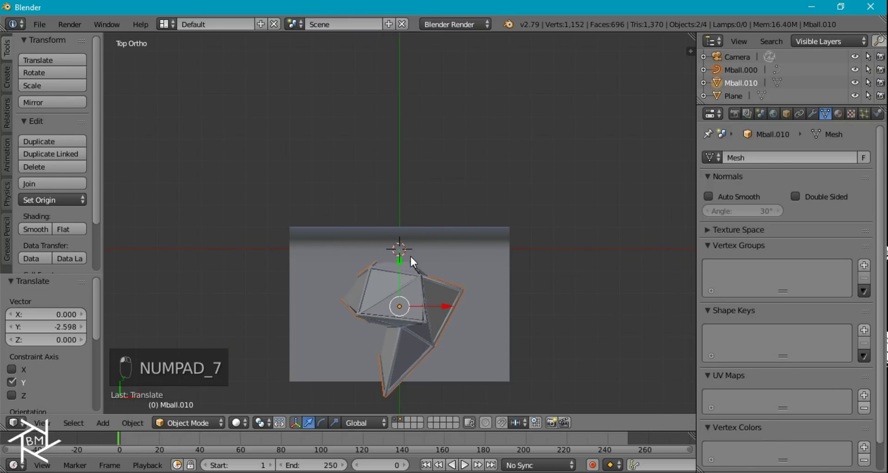
key(s)
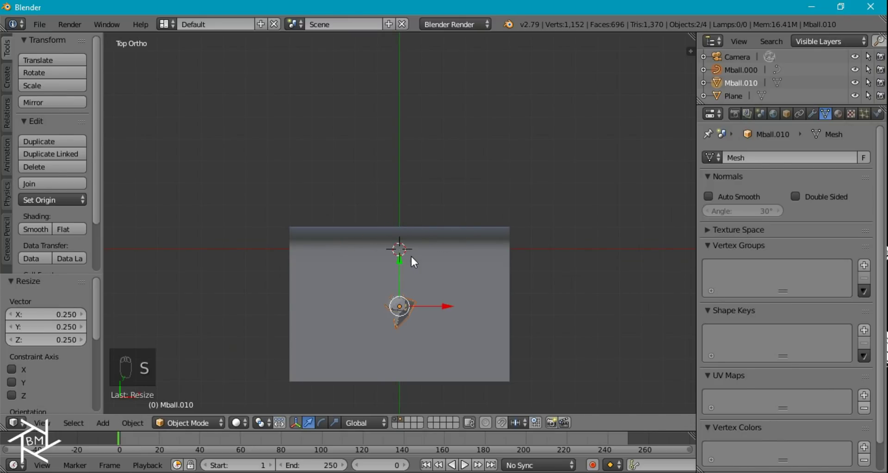
key(KP_0)
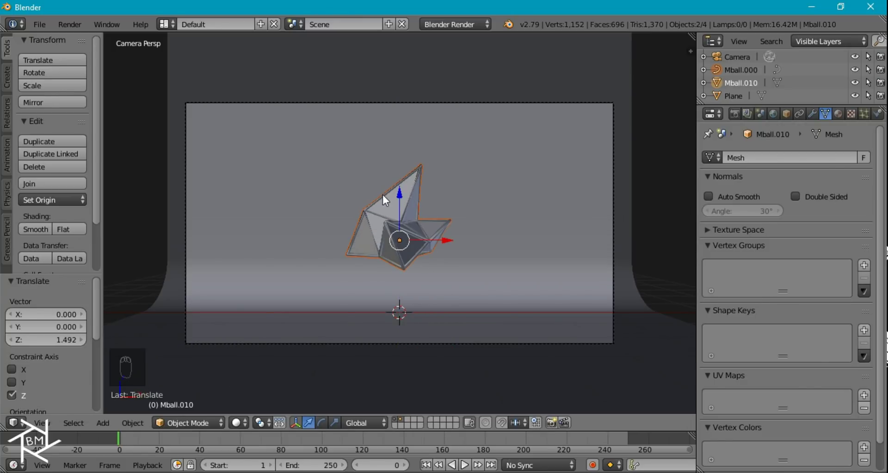
Step: Preview the scene in rendered shading with Cycles and bring up the World settings
key(shift+z)
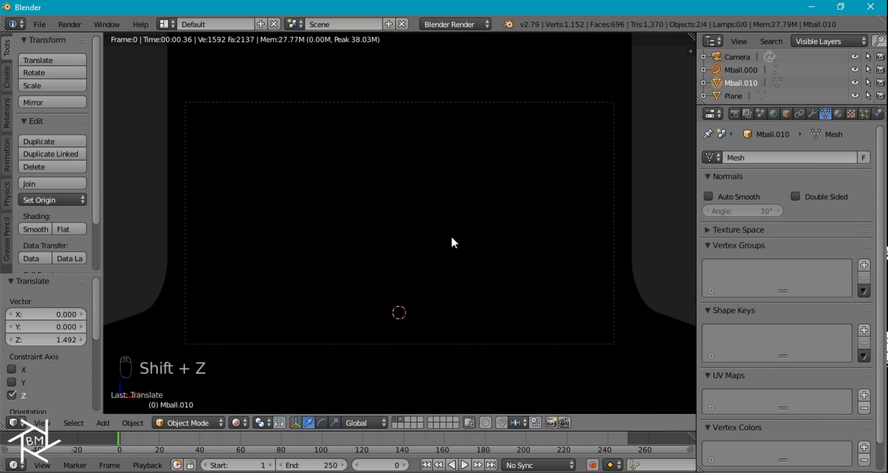
key(z)
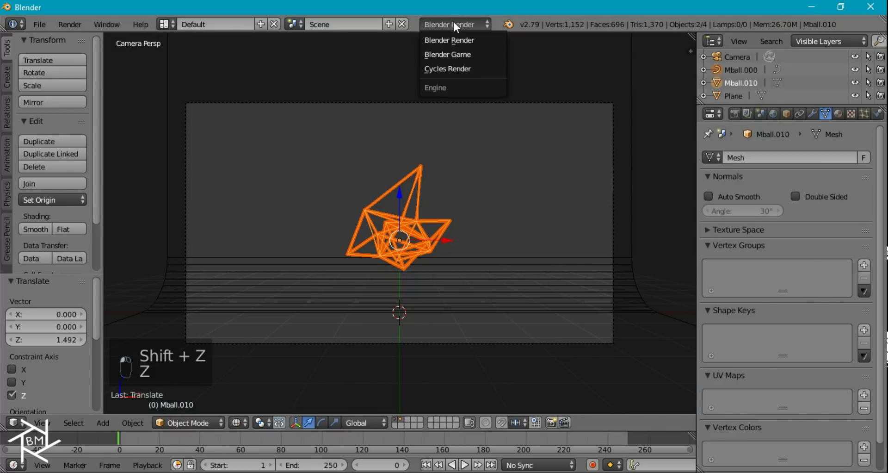
key(shift+z)
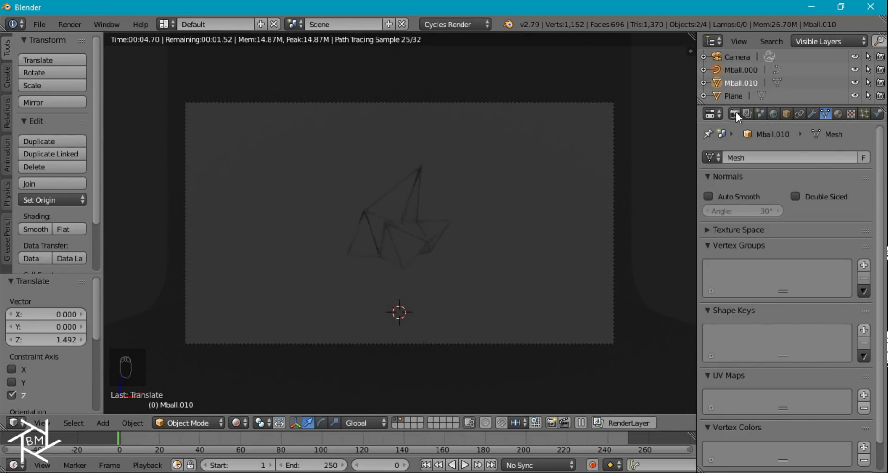
drag(761, 315, 516, 206)
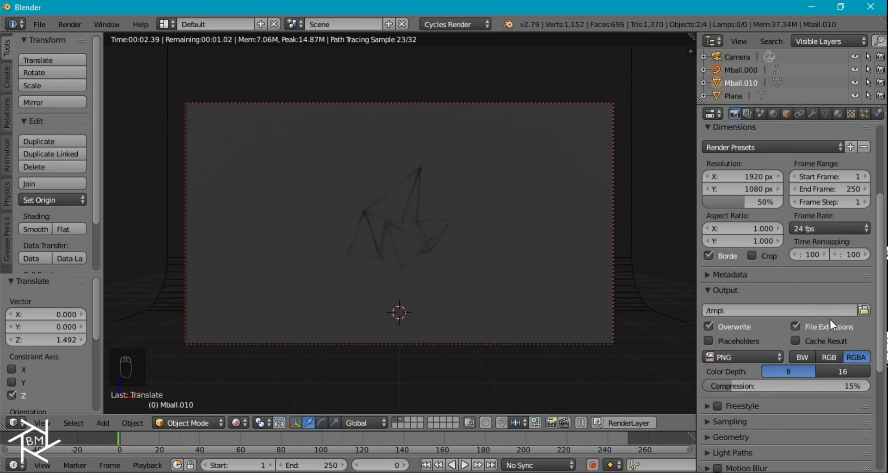
drag(820, 334, 732, 421)
click(732, 421)
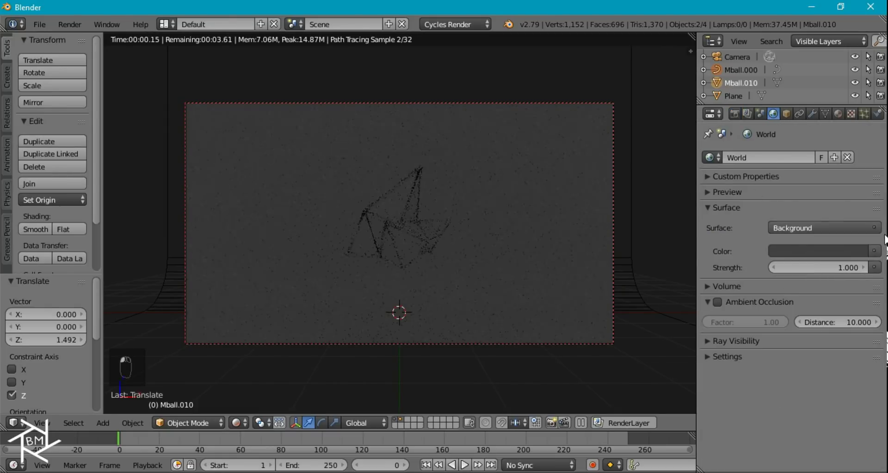
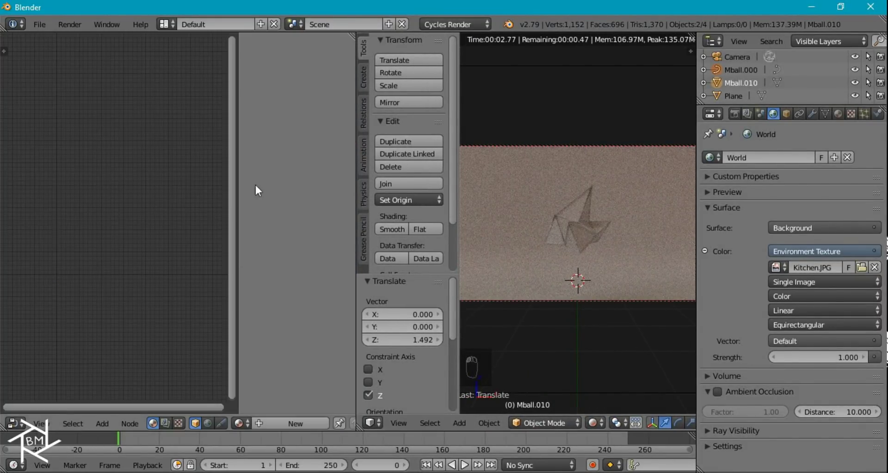
Step: Give the floor plane a new material with a Glossy BSDF instead of Diffuse
key(n)
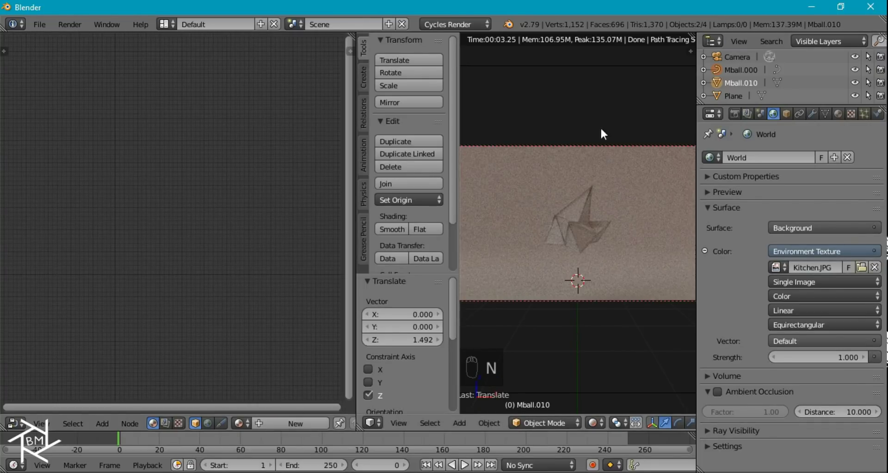
drag(635, 306, 580, 275)
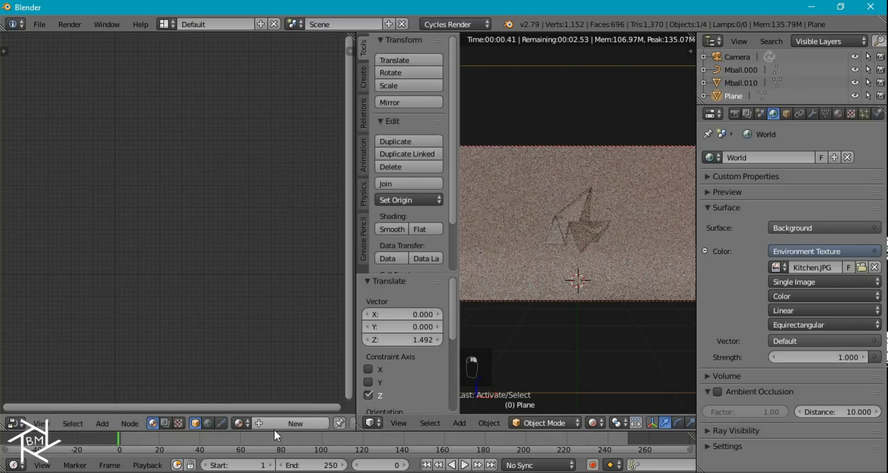
click(274, 432)
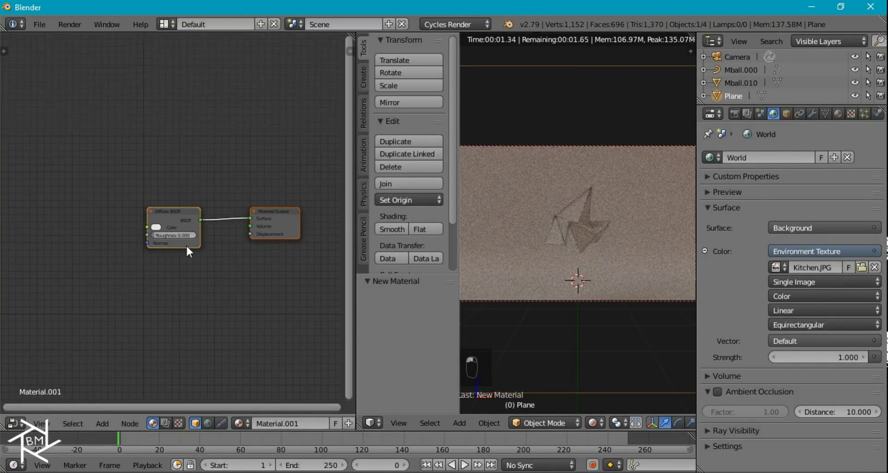
key(shift+a)
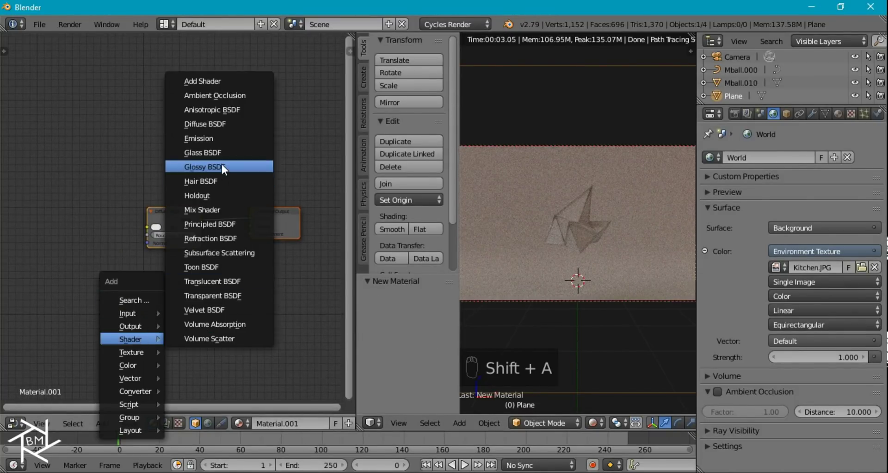
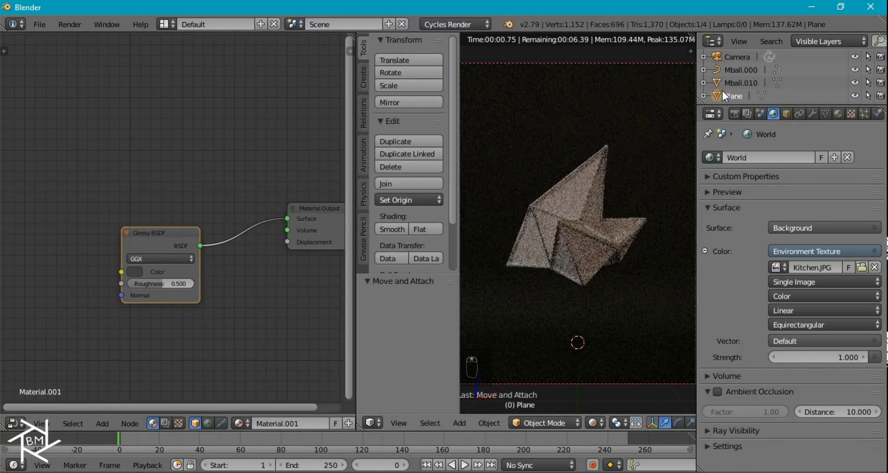
drag(734, 77, 290, 418)
Step: Give the crystal frame (Mball.000) its own Glossy material tinted gold
drag(176, 226, 198, 236)
key(x)
key(shift+a)
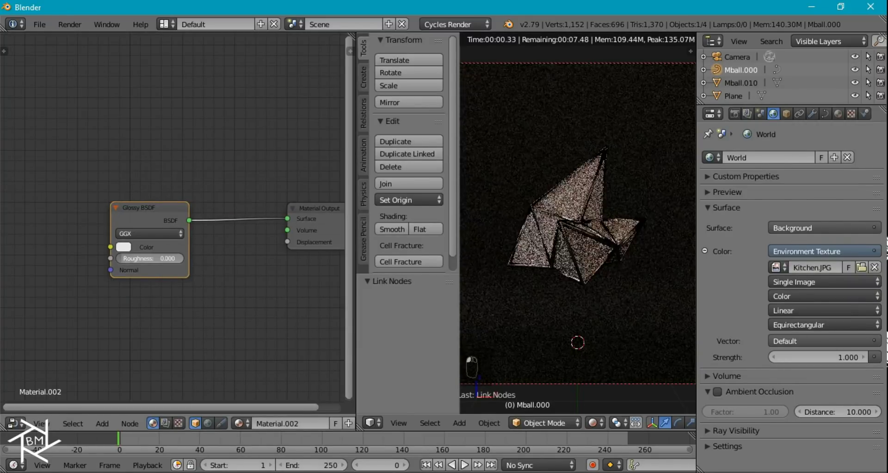
drag(606, 256, 578, 216)
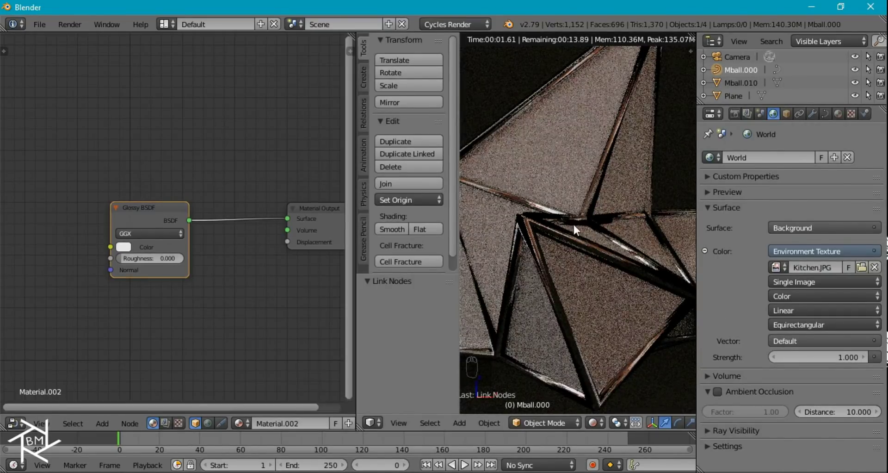
drag(574, 234, 164, 223)
drag(132, 249, 158, 223)
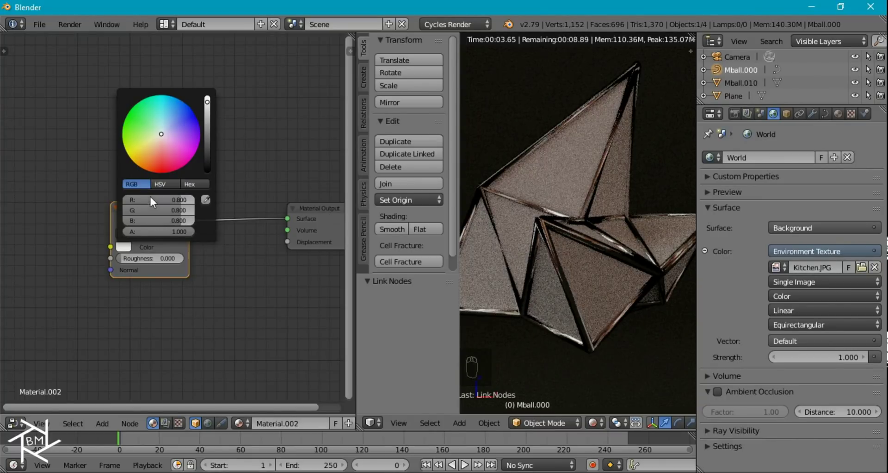
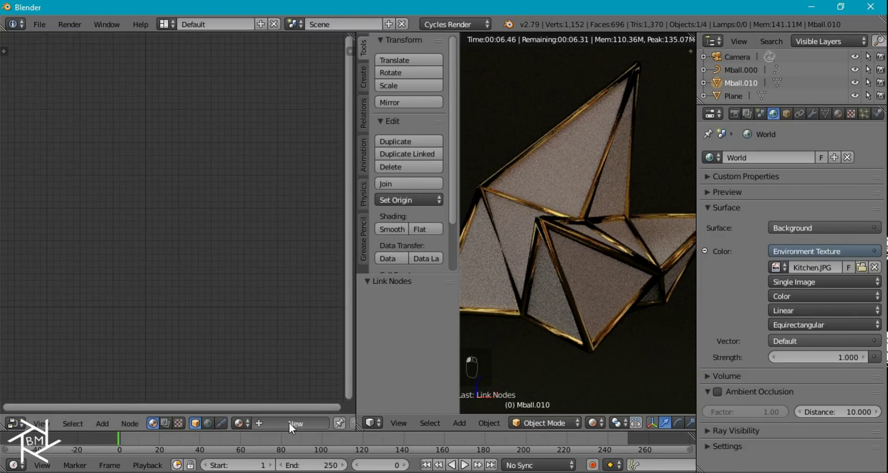
Step: Add a Mix Shader fed by the Diffuse BSDF, with a Fresnel node driving its Fac
key(g)
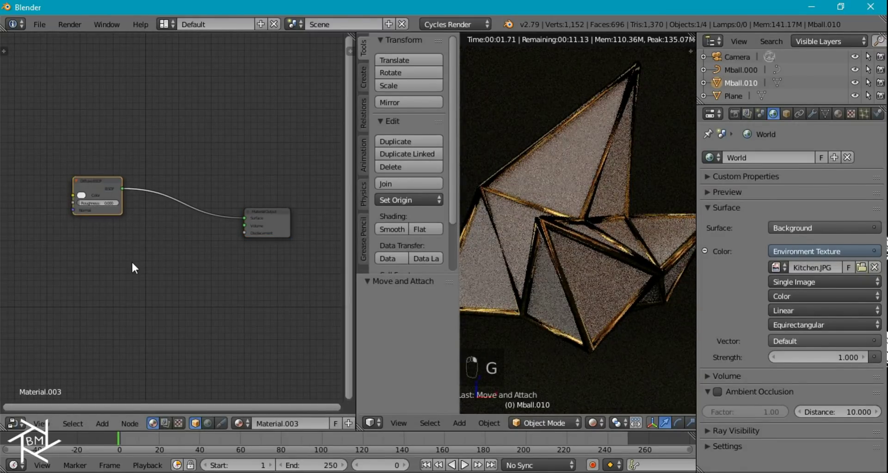
key(shift+a)
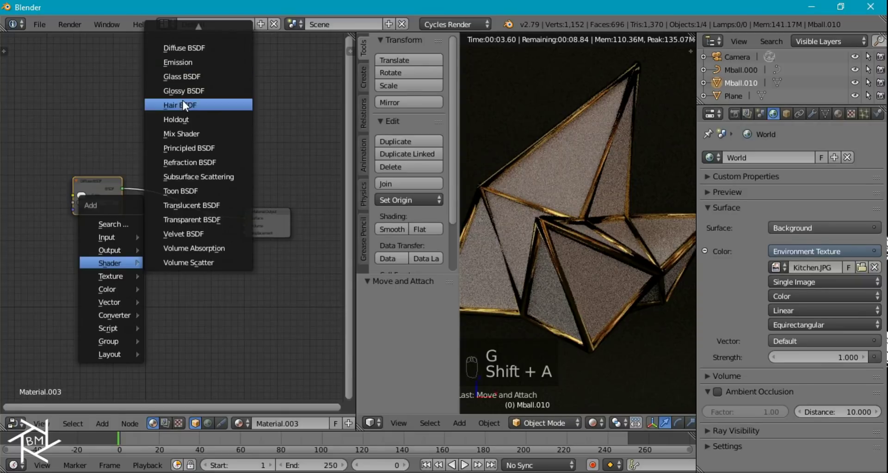
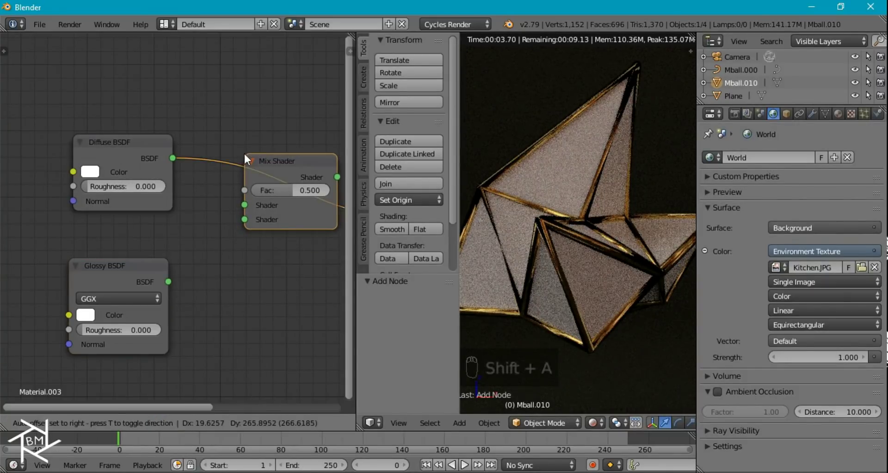
click(233, 221)
drag(248, 223, 168, 277)
key(shift+a)
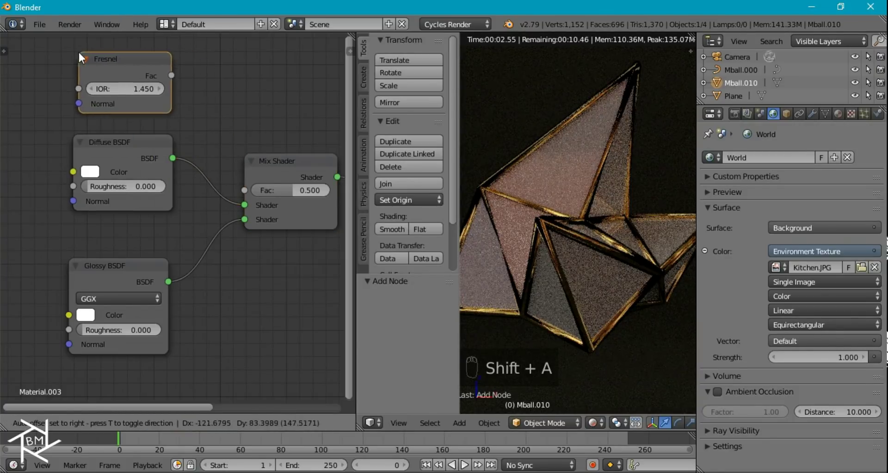
drag(231, 107, 258, 198)
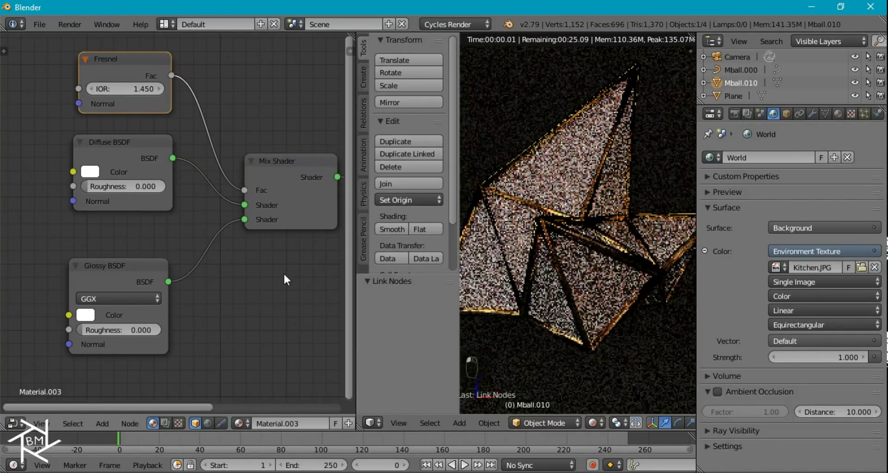
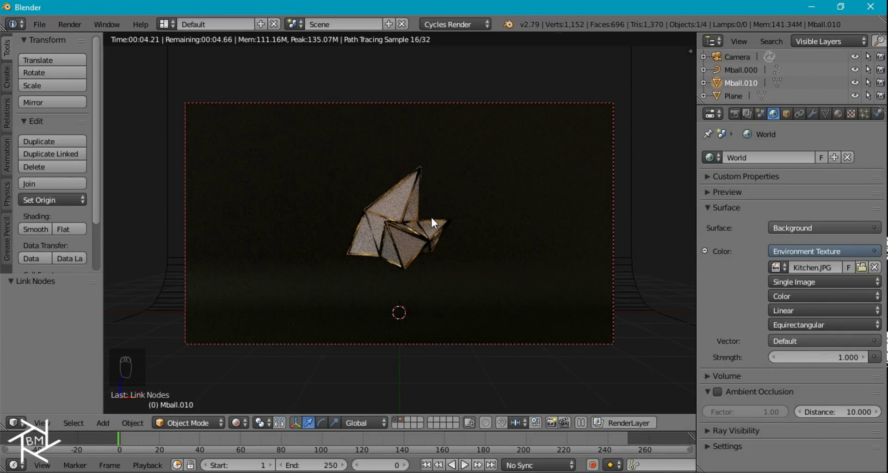
Step: Add an area lamp and move it up and away from the crystal in side view
key(z)
key(shift+a)
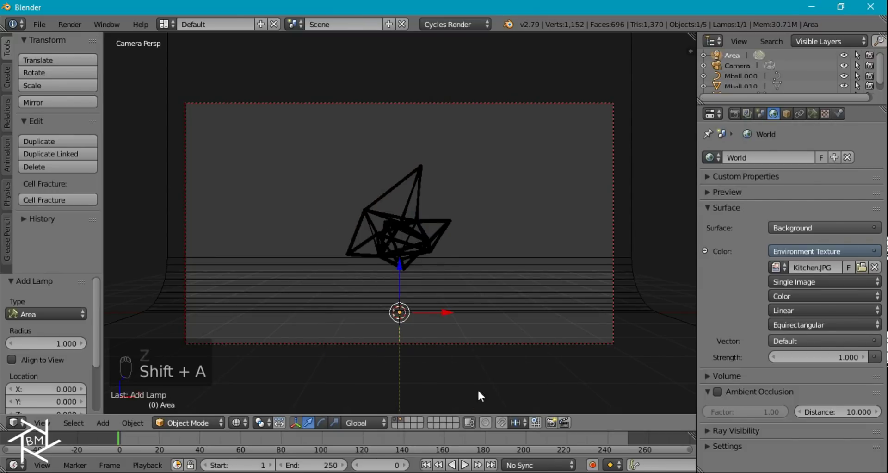
key(KP_3)
key(g)
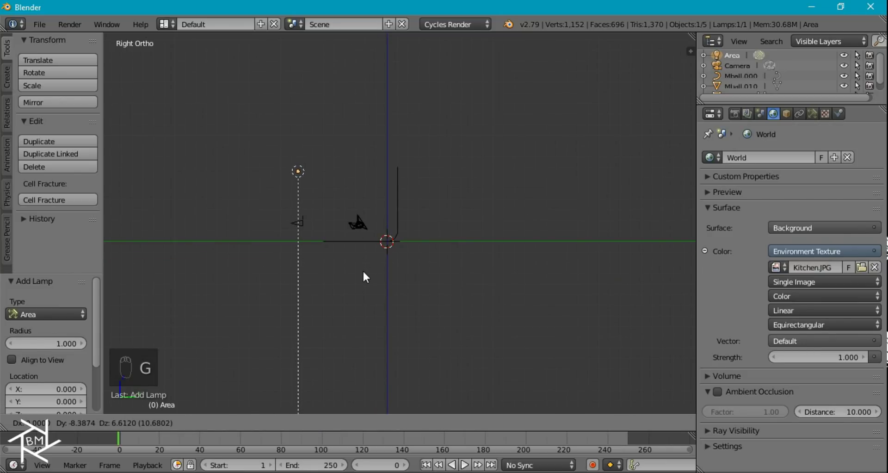
key(KP_7)
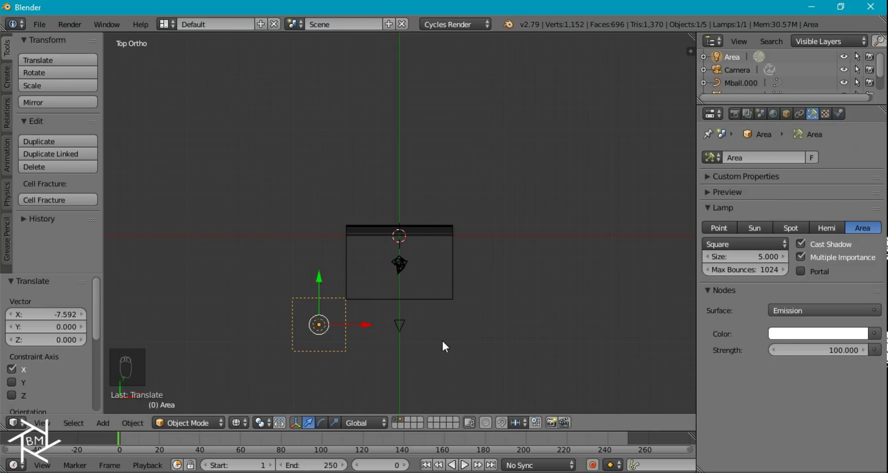
Step: Rotate the area lamp in front and top views so it aims down at the crystal
key(KP_1)
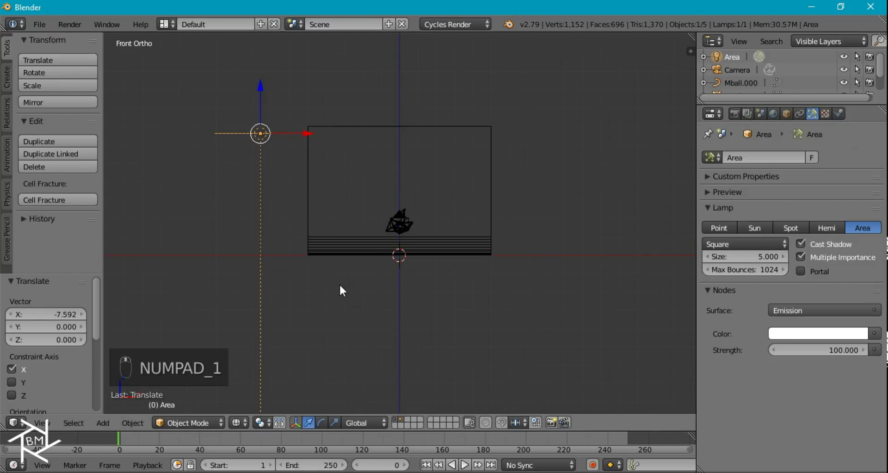
key(r)
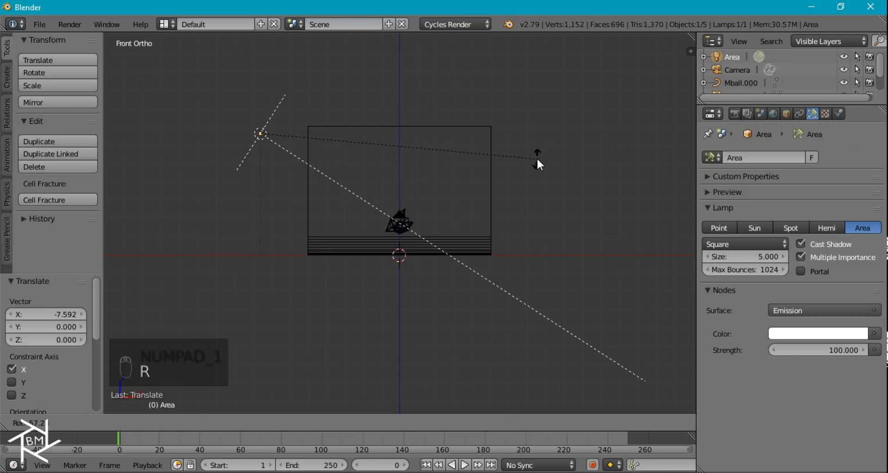
drag(520, 161, 461, 234)
key(KP_7)
key(r)
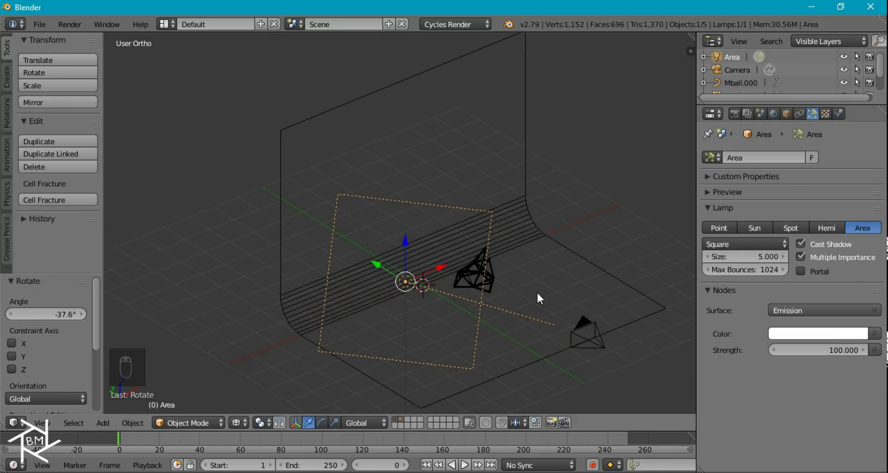
key(r)
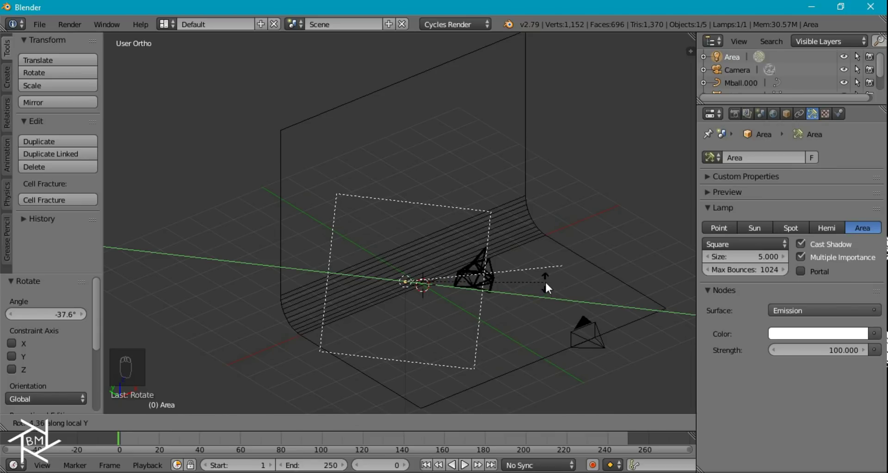
drag(551, 288, 531, 311)
Step: Duplicate the area lamp as Area.001 and clear its rotation
key(shift+d)
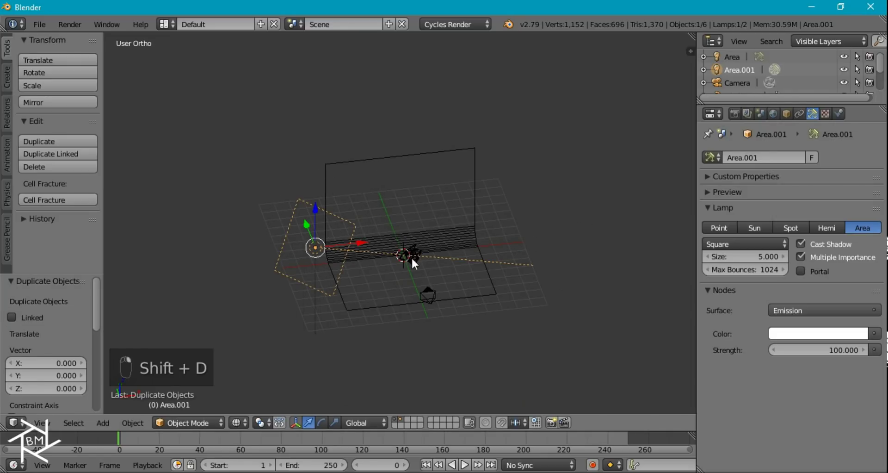
key(alt+r)
key(KP_7)
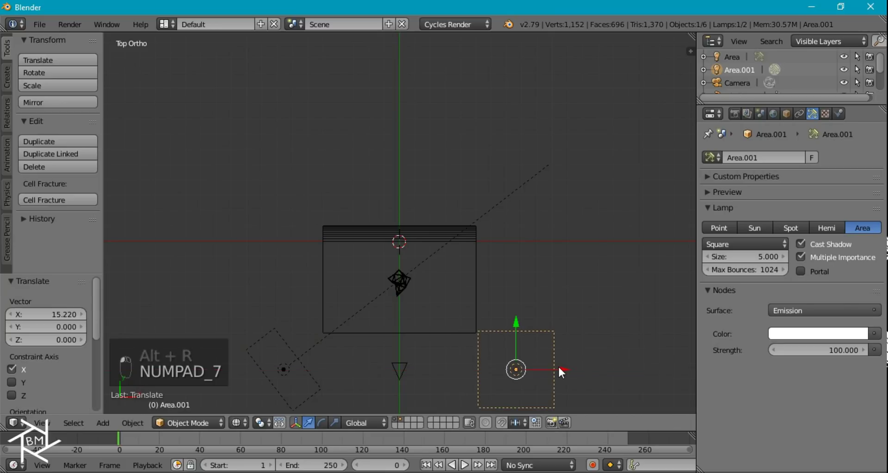
key(KP_1)
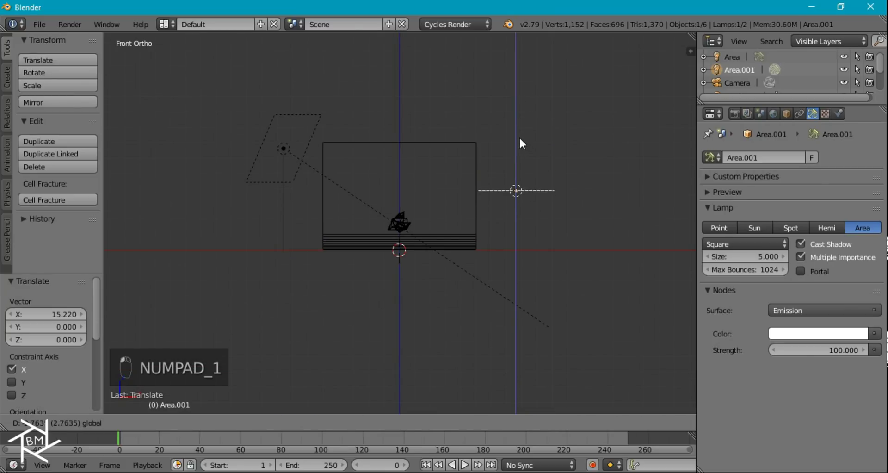
key(r)
Step: Turn and move the second lamp to the crystal's right, facing it, then select the first lamp
key(KP_7)
key(r)
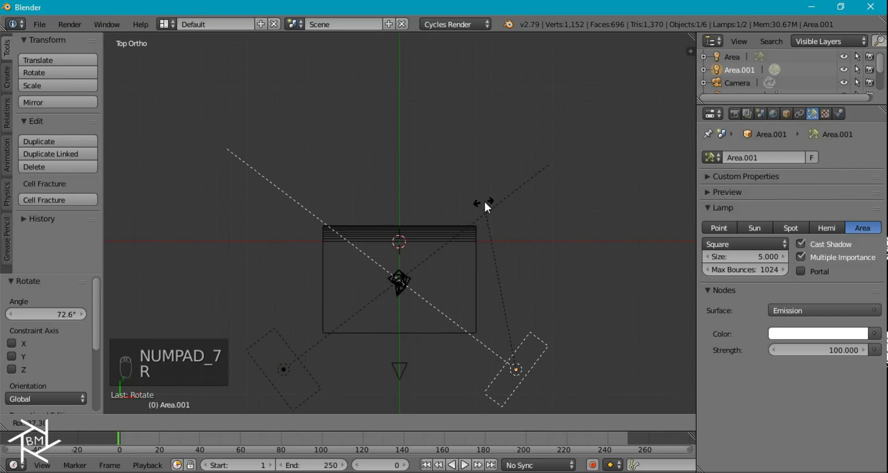
drag(490, 207, 424, 140)
key(r)
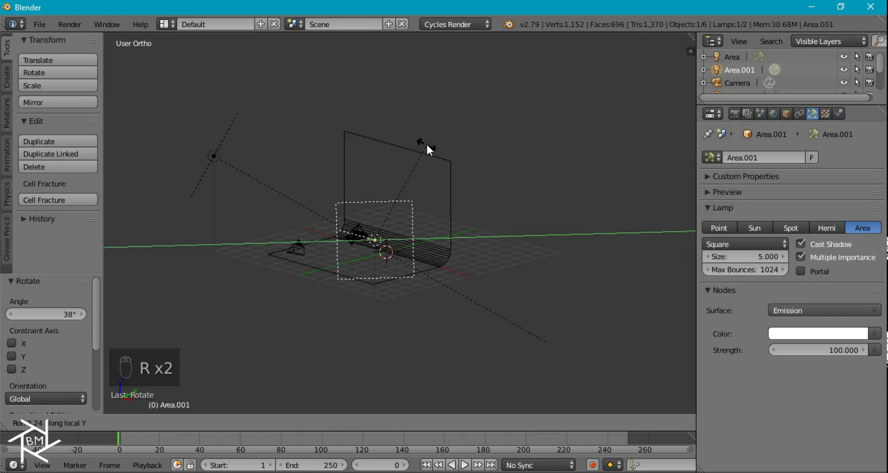
drag(431, 151, 421, 219)
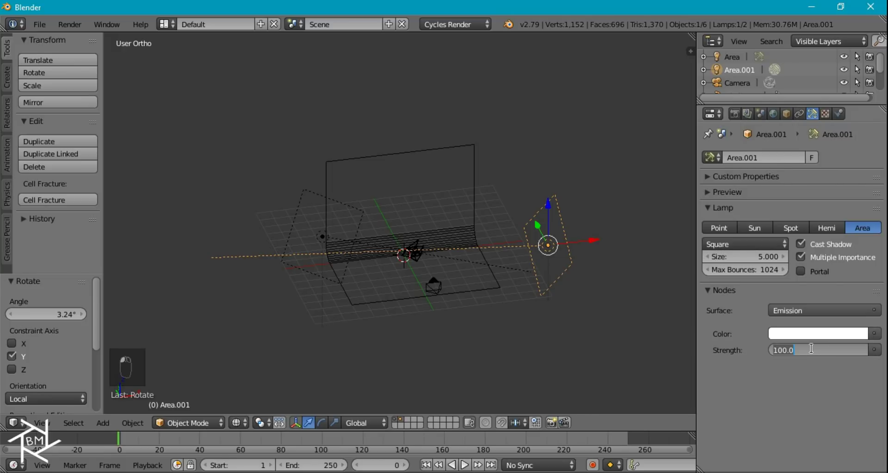
right_click(326, 240)
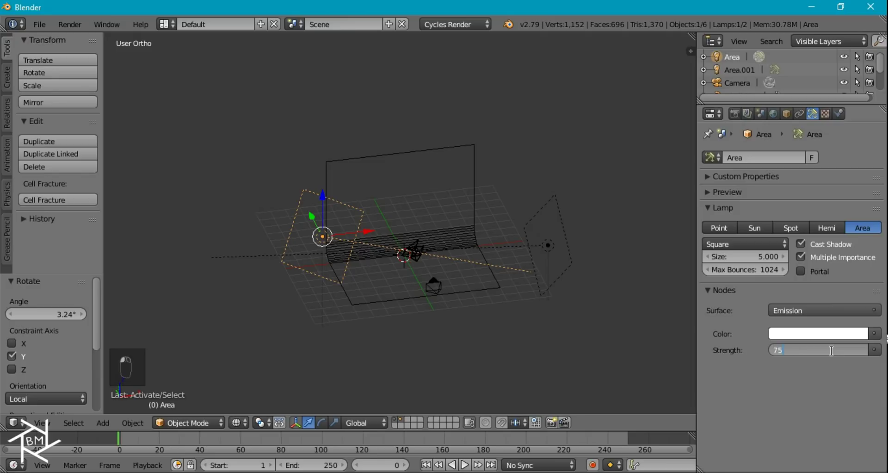
Step: Preview the crystal lit by both lamps in rendered camera view, pulled back to the full frame
key(KP_0)
key(shift+z)
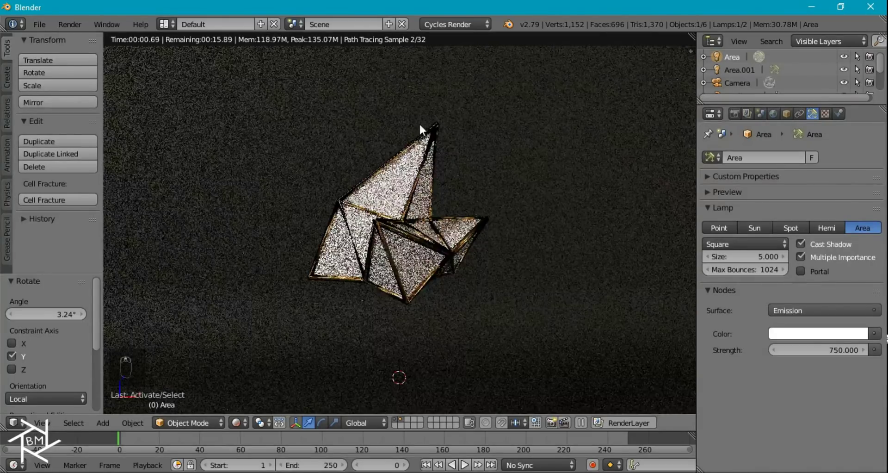
drag(437, 131, 843, 356)
drag(842, 356, 842, 357)
middle_click(446, 285)
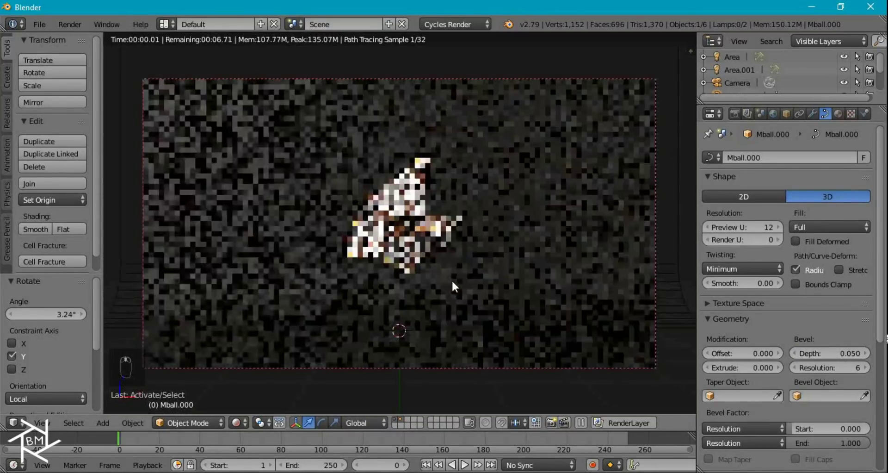
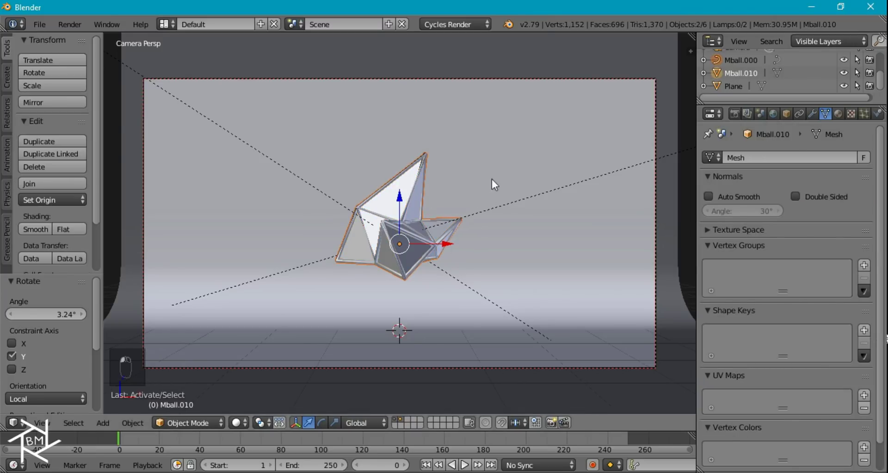
Step: Rotate, move and resize the crystal's geometry
key(r)
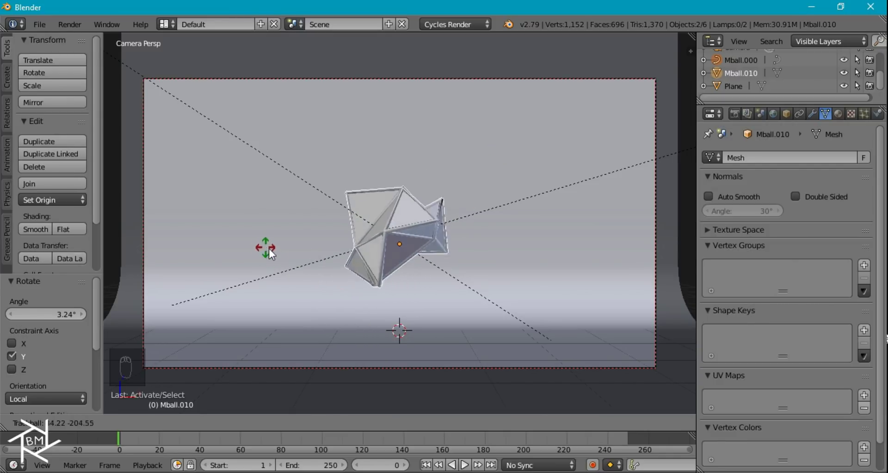
key(r)
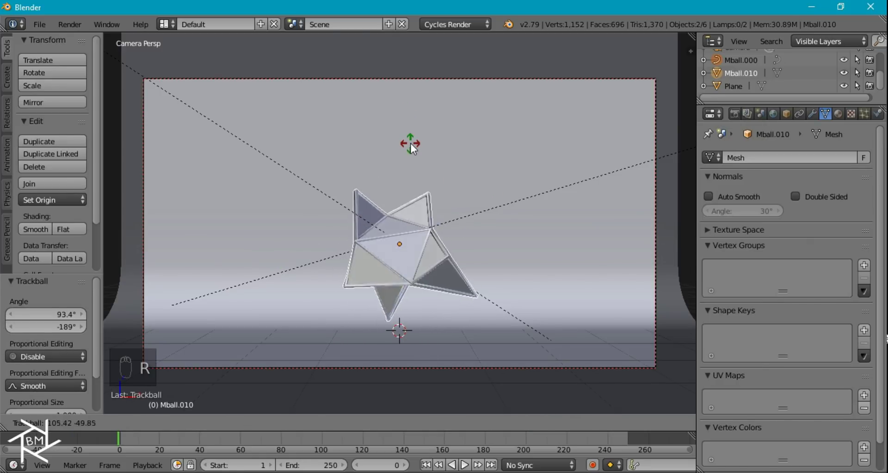
key(r)
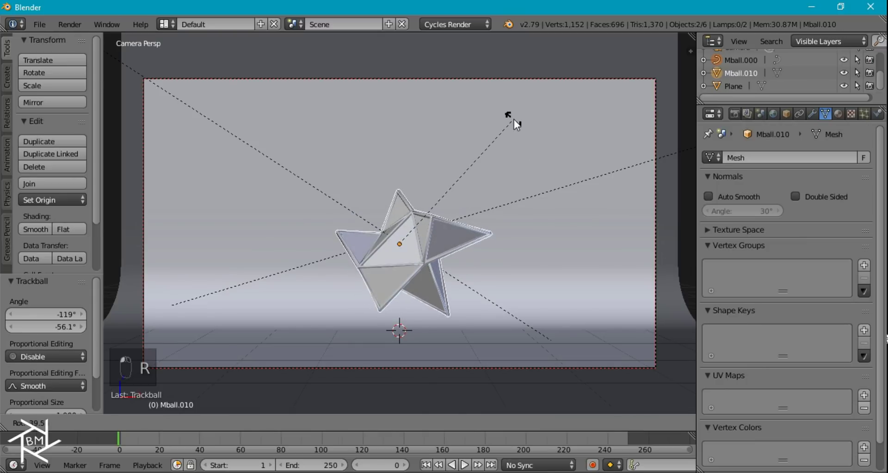
key(r)
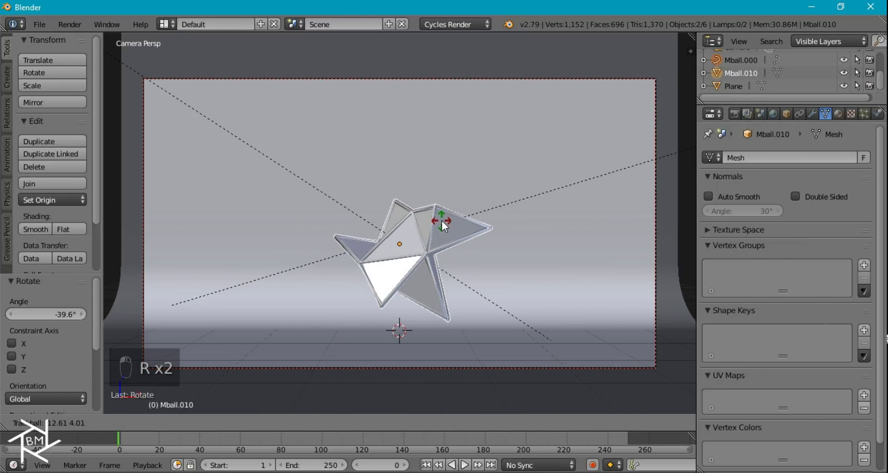
key(g)
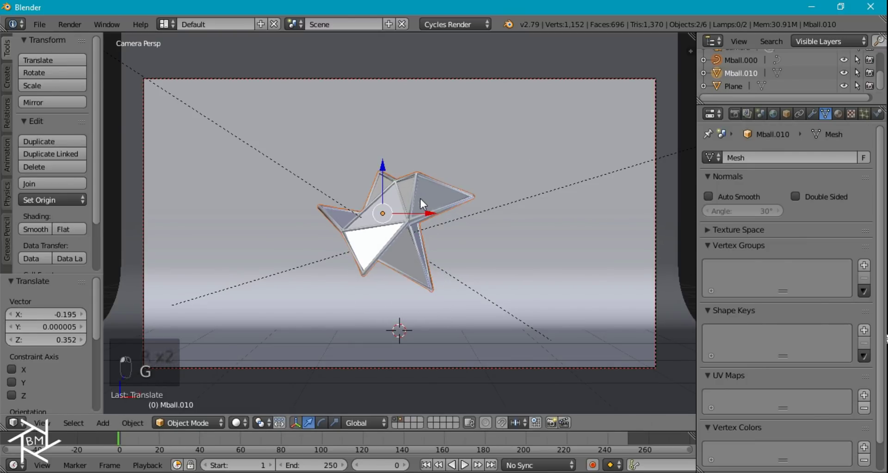
key(s)
Step: Reframe the view on the crystal and turn the Cycles rendered preview back on
key(g)
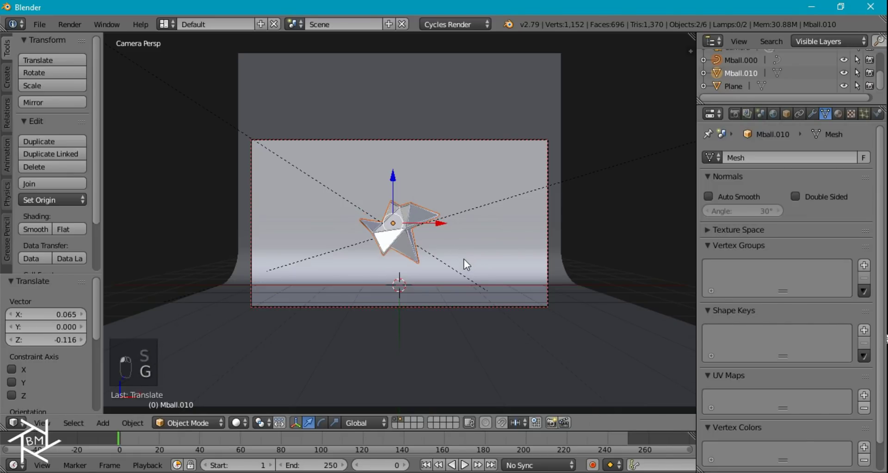
middle_click(481, 244)
middle_click(470, 243)
key(shift+z)
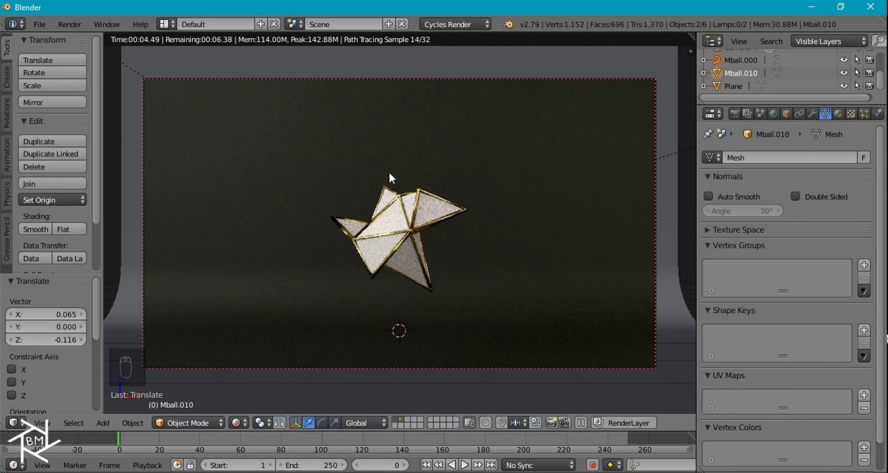
middle_click(446, 228)
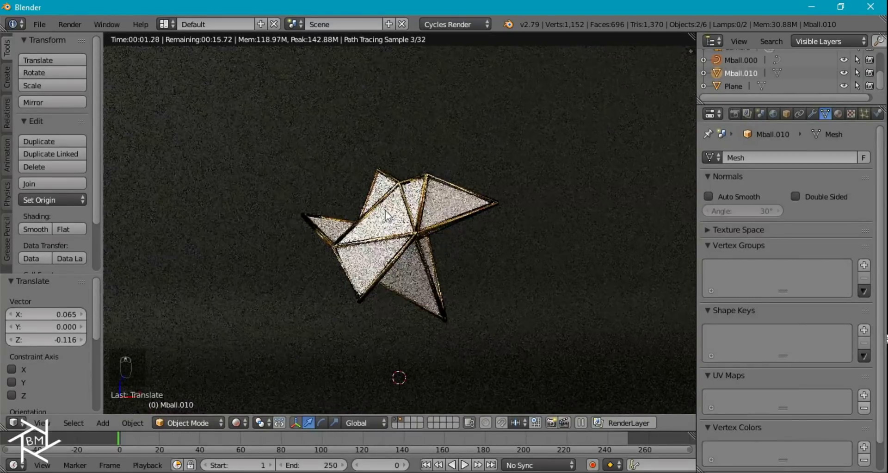
Step: Add a plain-axes Empty and start positioning it near the crystal in side view
key(z)
key(shift+a)
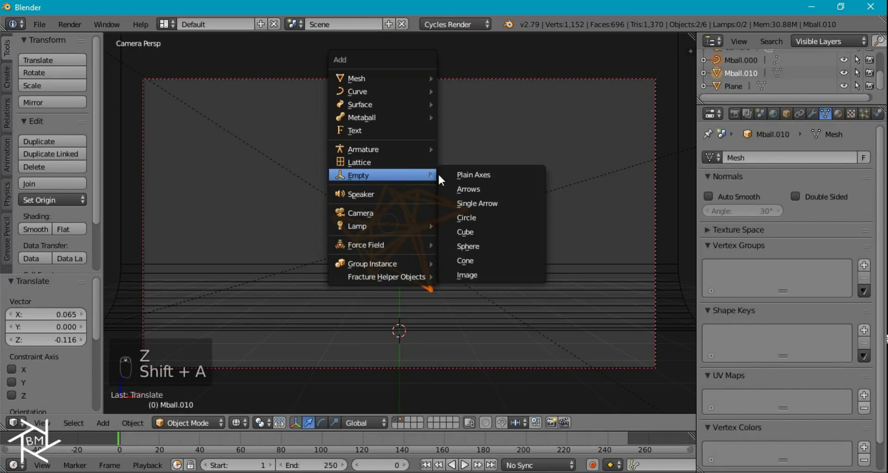
key(KP_3)
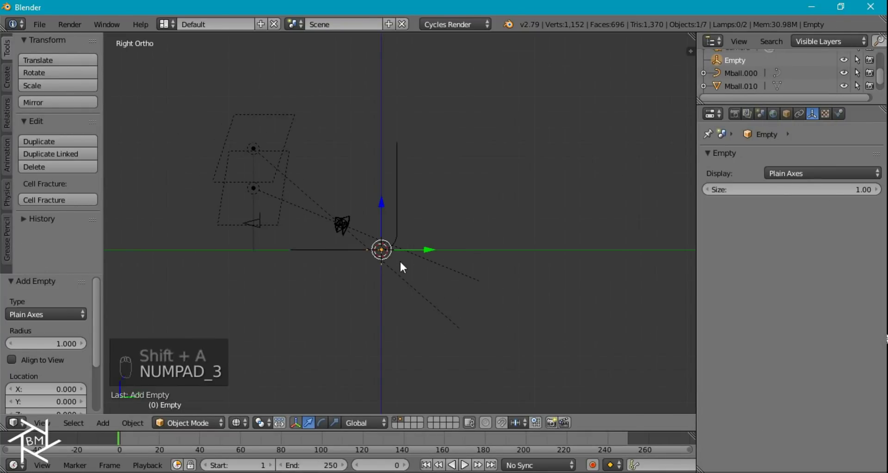
key(g)
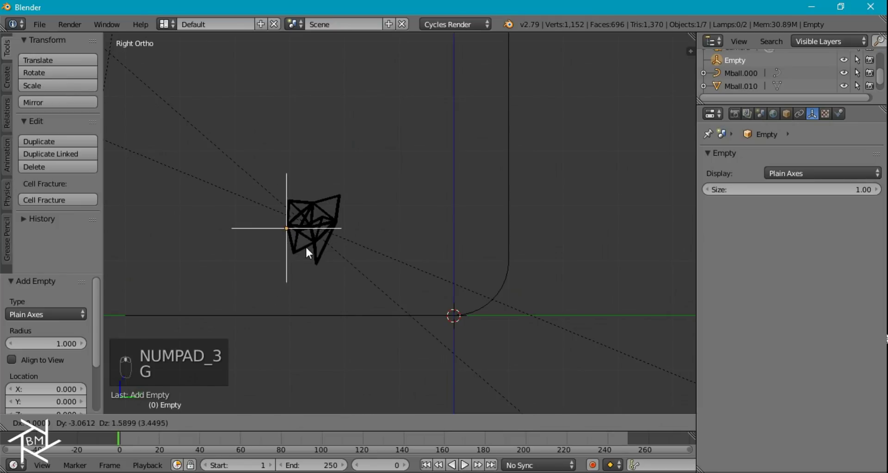
key(KP_1)
Step: Centre the empty on the crystal in front and top views, then view it rendered through the camera
key(z)
key(g)
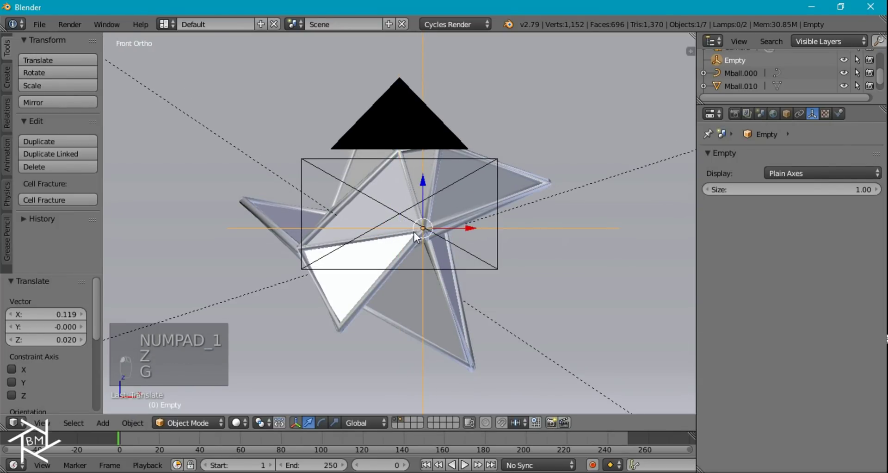
key(KP_7)
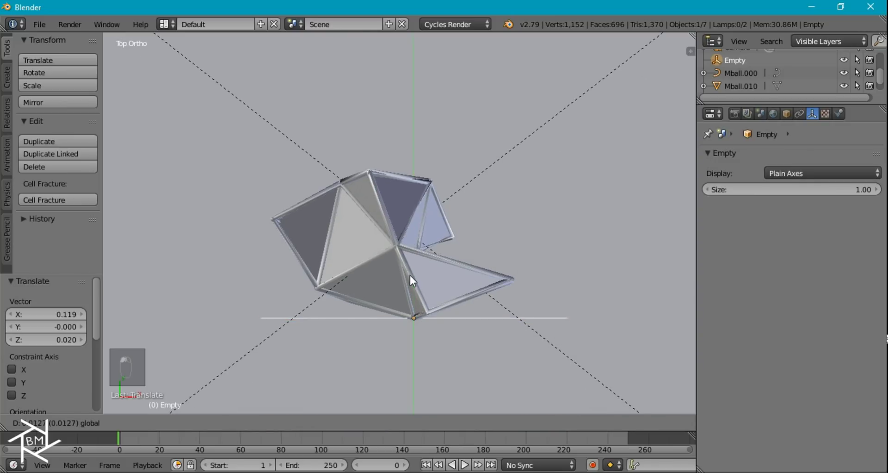
key(KP_0)
key(shift+z)
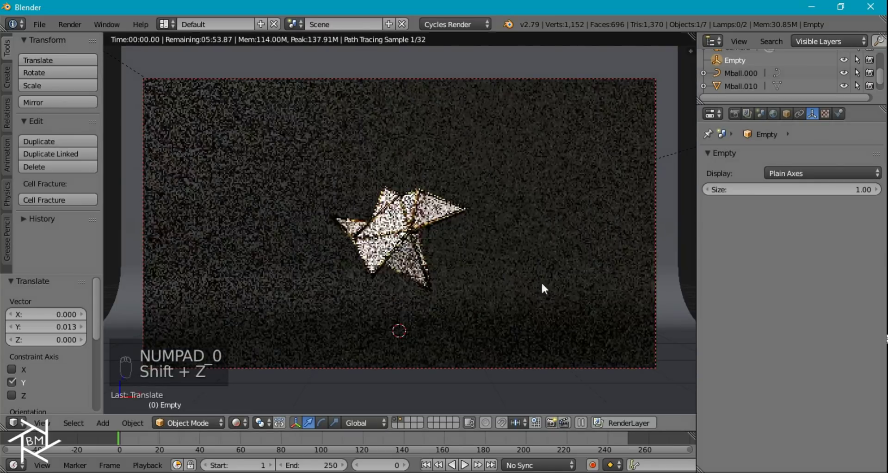
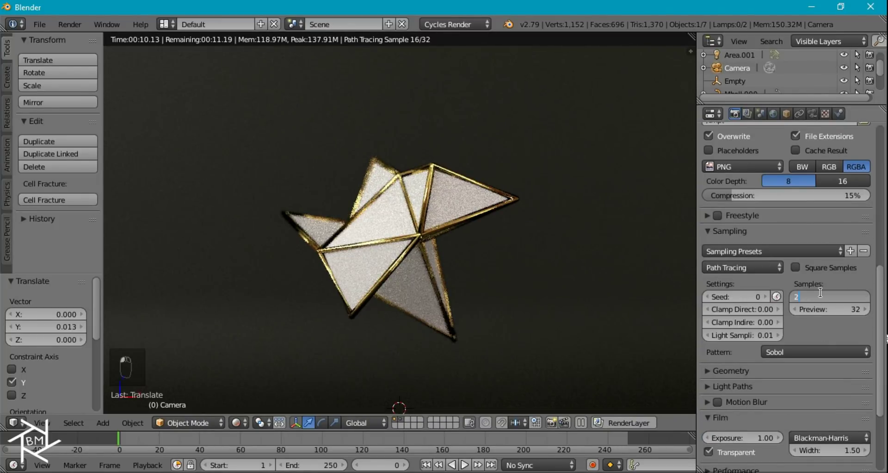
Step: Return to the camera view of the sphere
key(0)
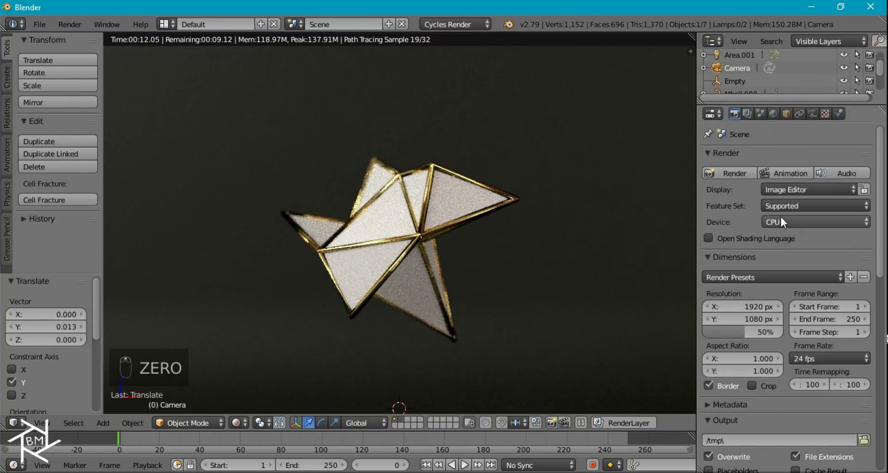
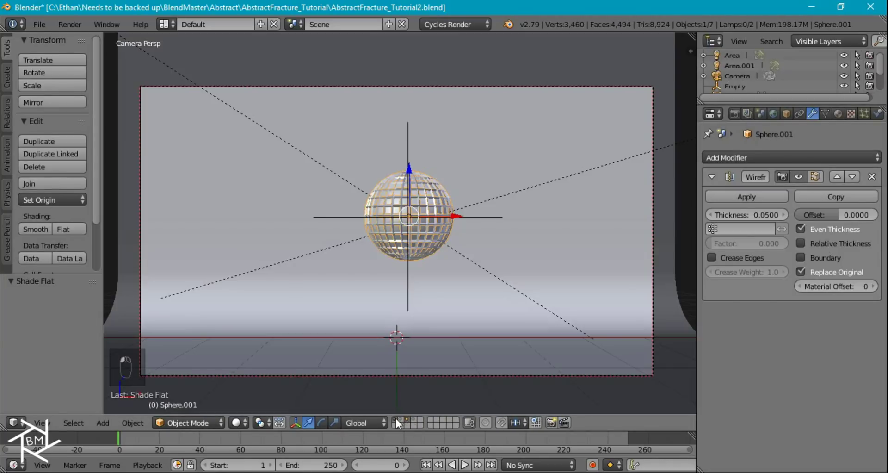
Step: Zoom in on the gold wireframe sphere and preview its 0.05-thick rods rendered
drag(509, 222, 466, 135)
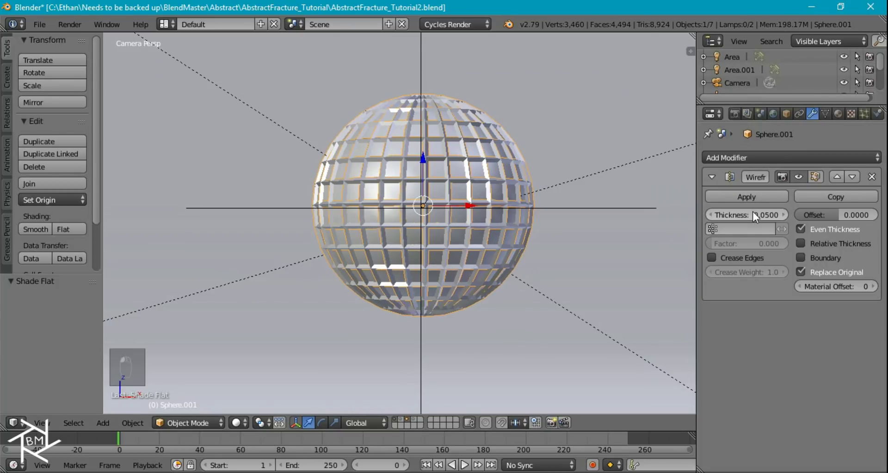
drag(587, 222, 525, 234)
drag(528, 235, 512, 248)
middle_click(505, 262)
key(shift+z)
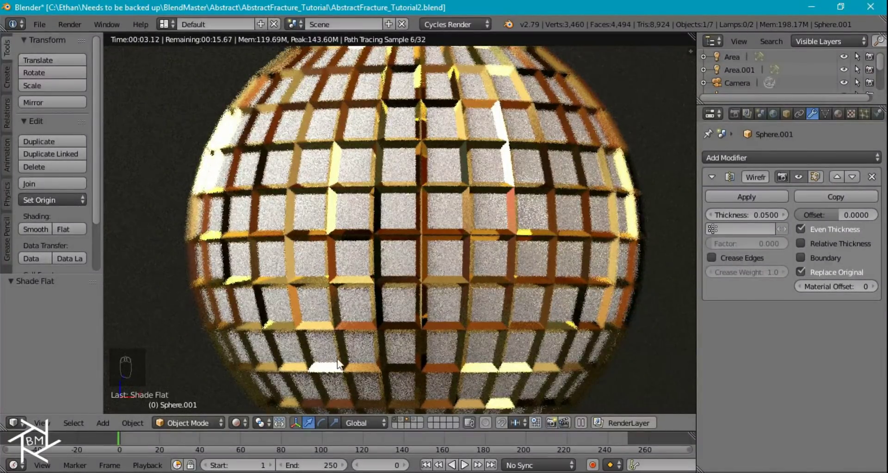
drag(417, 344, 416, 389)
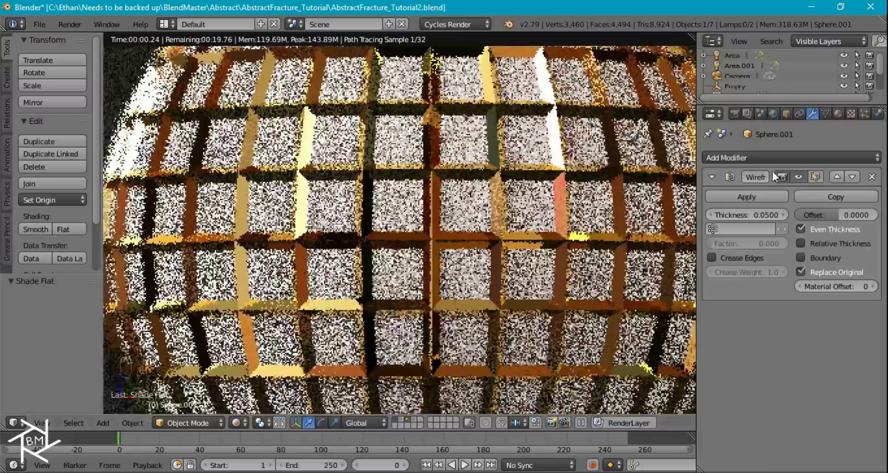
Step: Add a Subdivision Surface modifier to the sphere and raise viewport subdivisions to 3
click(648, 379)
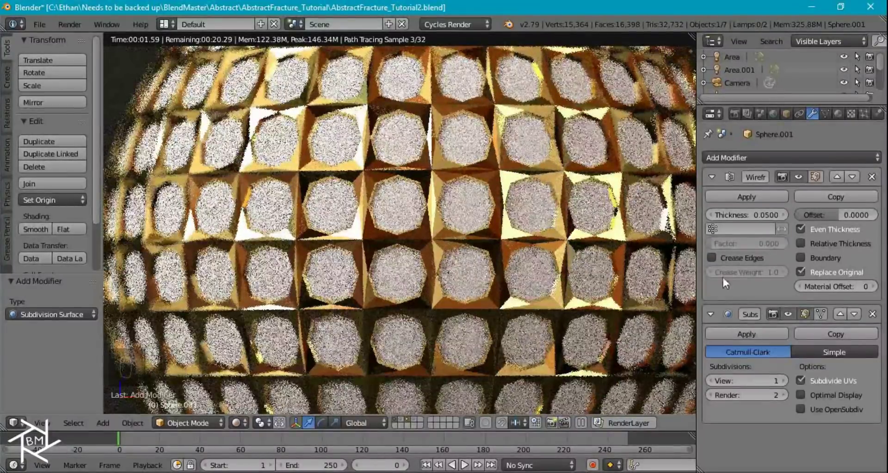
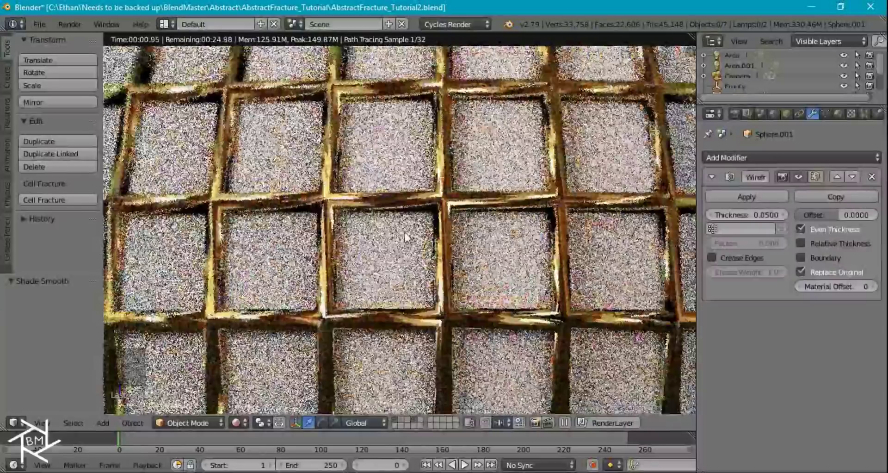
drag(409, 190, 434, 204)
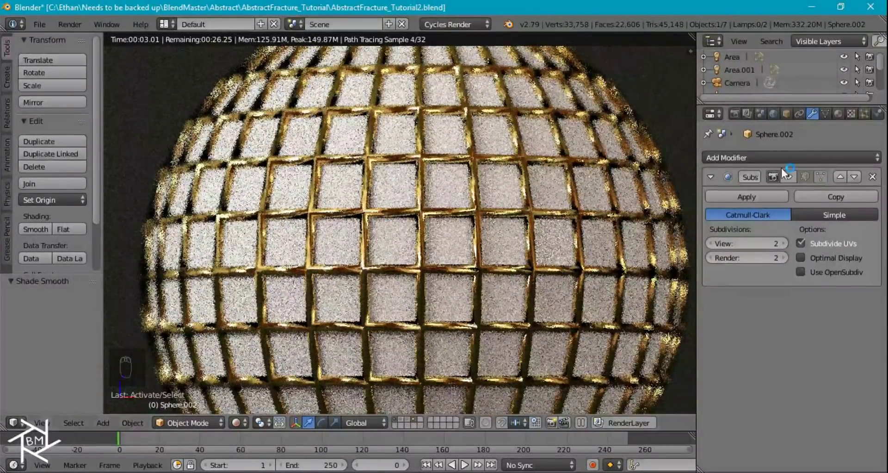
middle_click(748, 98)
drag(745, 78, 756, 94)
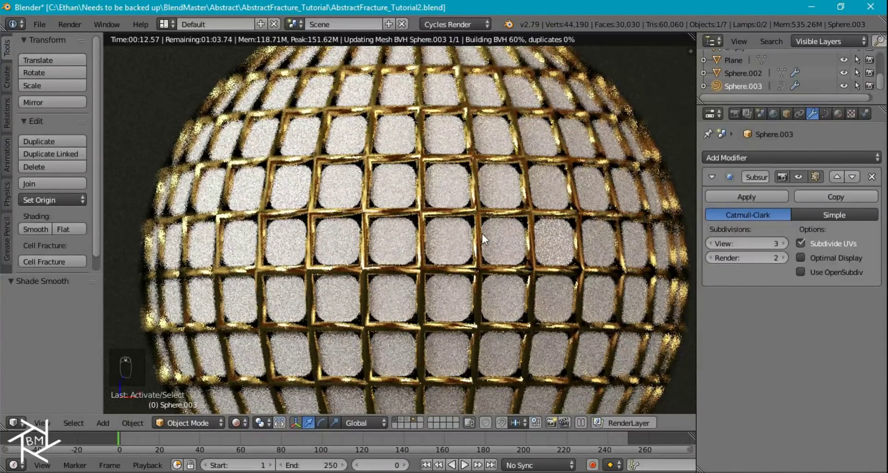
Step: Orbit and zoom around the gold gem-studded sphere in Rendered shading, then frame it whole in camera view
middle_click(396, 248)
drag(396, 251, 396, 252)
drag(399, 252, 454, 253)
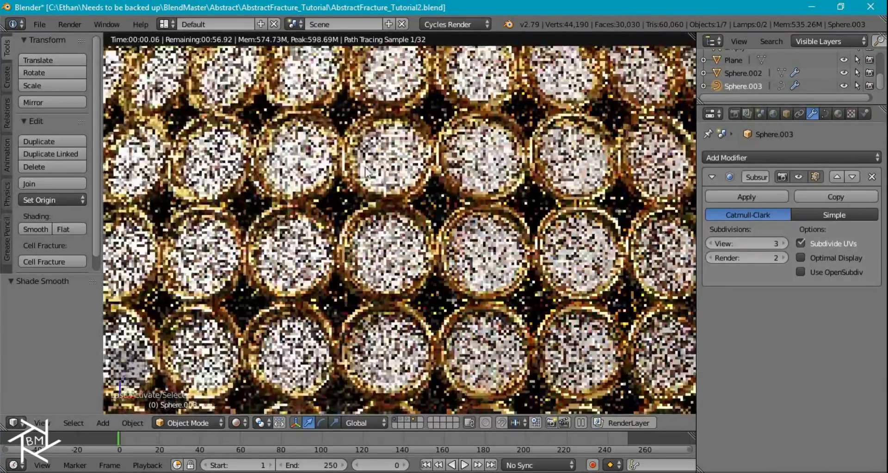
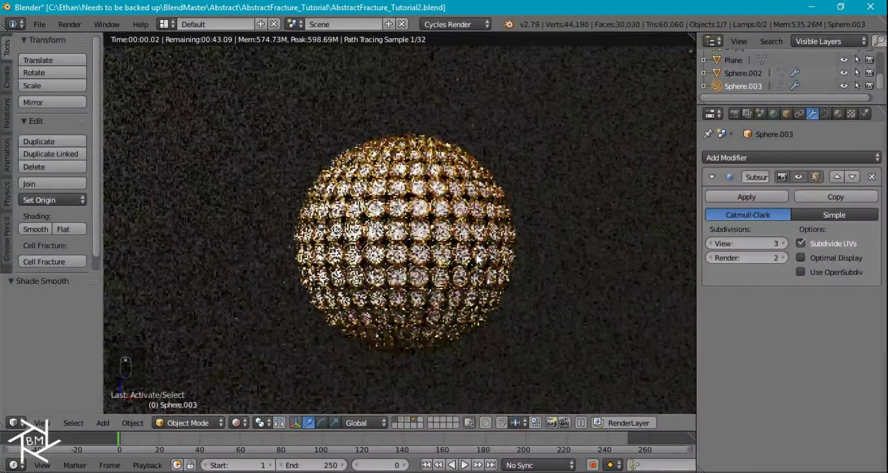
middle_click(460, 200)
drag(586, 207, 542, 264)
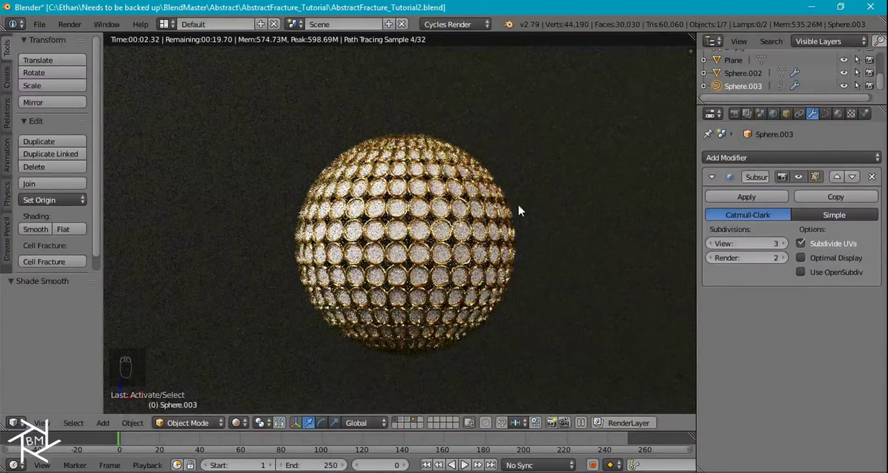
drag(382, 259, 511, 264)
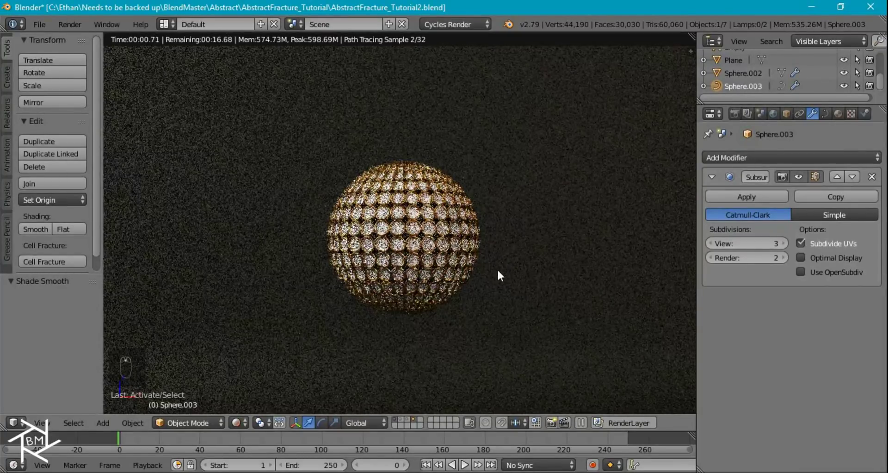
middle_click(502, 276)
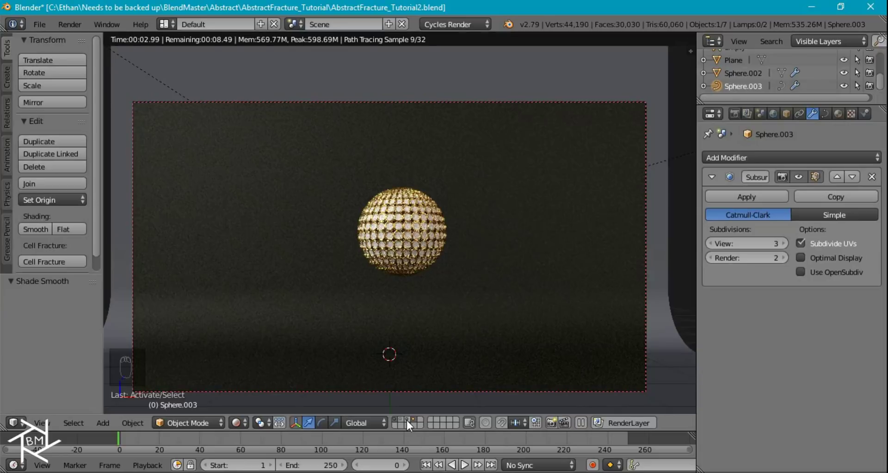
Step: Switch scene layers so only the gold-framed crystal renders in the Cycles preview, hiding the sphere
drag(421, 397, 460, 231)
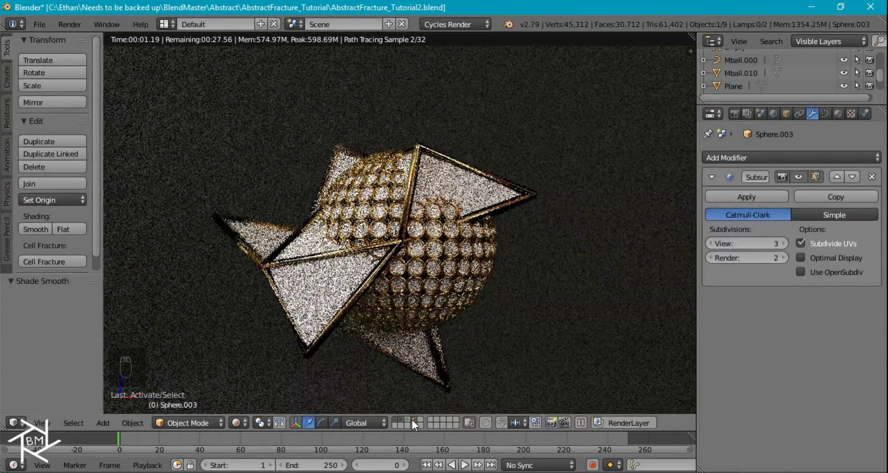
drag(469, 115, 395, 226)
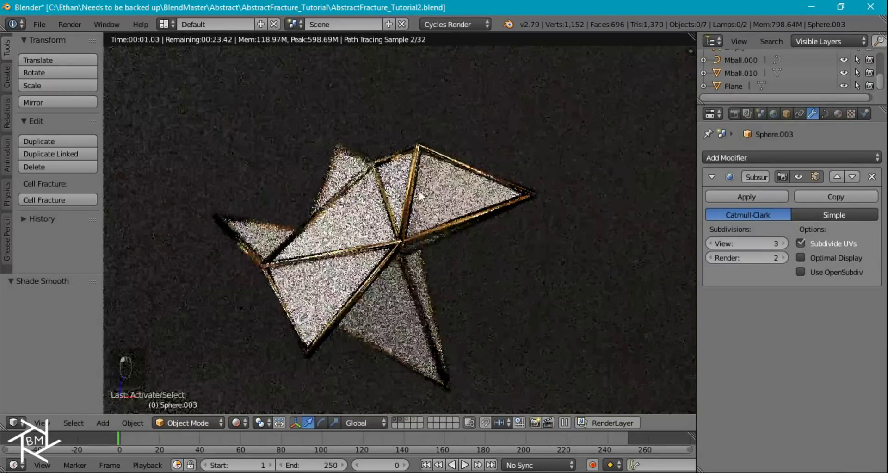